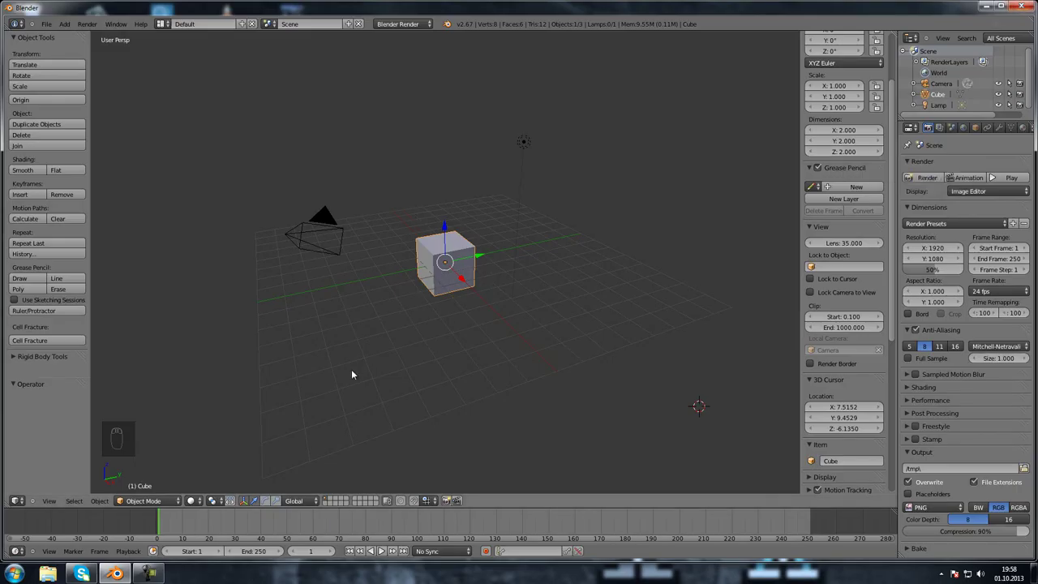
# - Delete the default cube so only the camera and lamp remain
pyautogui.middleClick(426, 363)
pyautogui.moveTo(406, 402); pyautogui.dragTo(455, 259)
pyautogui.press('g')
pyautogui.moveTo(449, 322); pyautogui.dragTo(533, 378)
pyautogui.moveTo(534, 378); pyautogui.dragTo(470, 362)
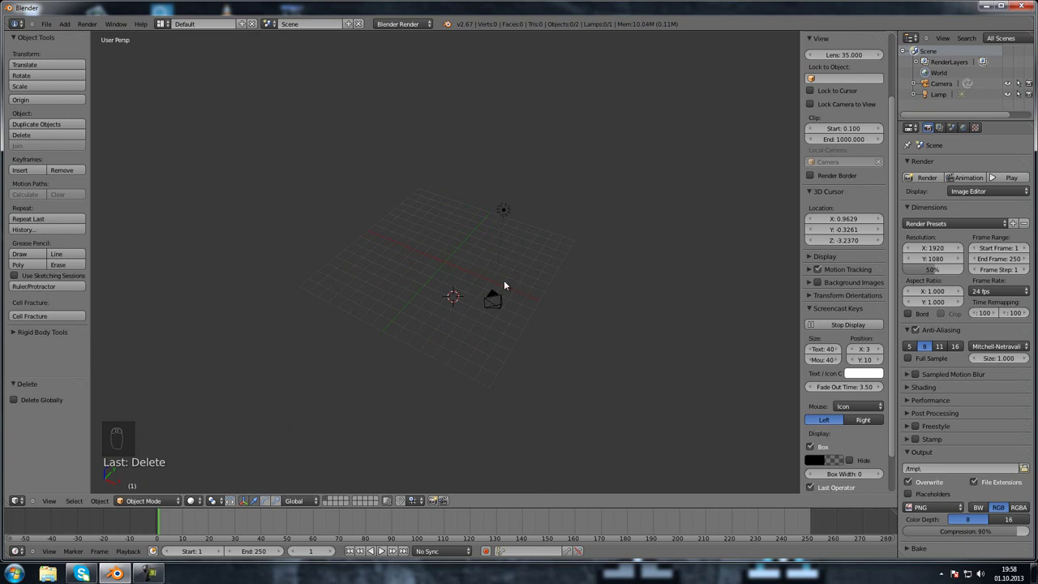
# - Check the empty scene through the camera and return to the perspective view
pyautogui.press('KP_0')
pyautogui.moveTo(461, 285); pyautogui.dragTo(301, 265)
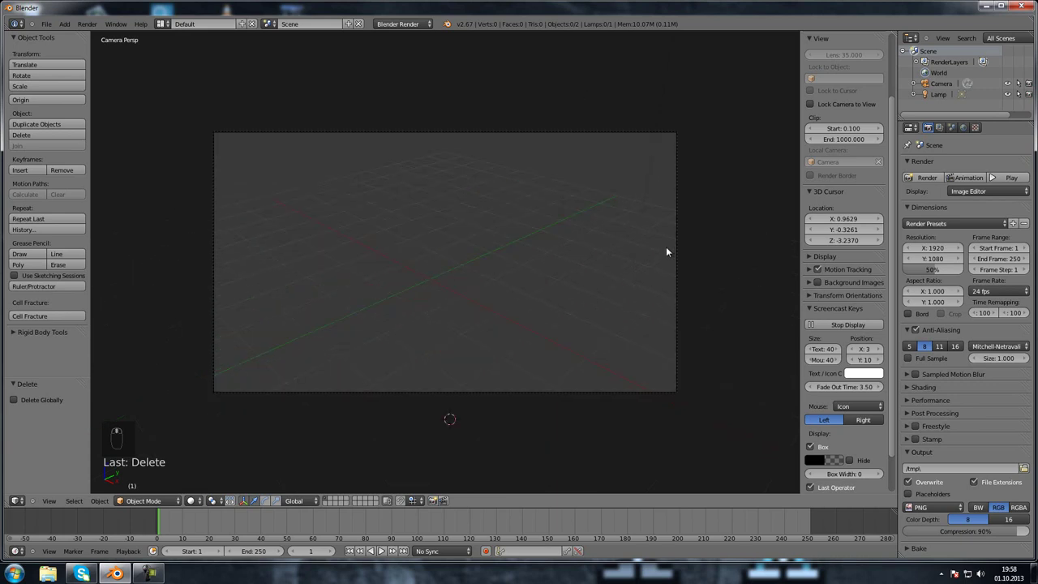
pyautogui.press('KP_0')
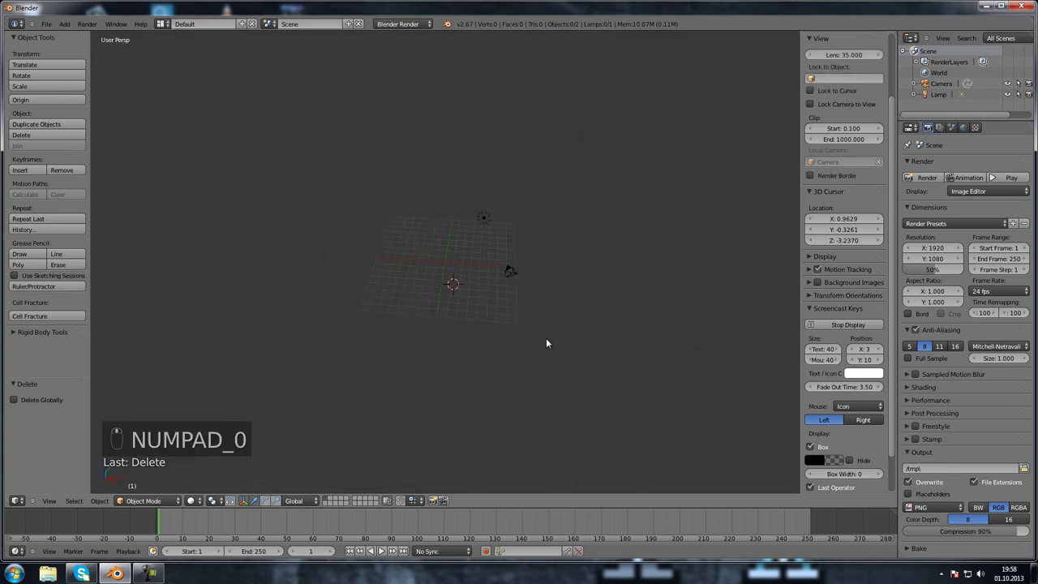
# - Reset the camera's location and rotation back to the origin
pyautogui.moveTo(571, 322); pyautogui.dragTo(454, 292)
pyautogui.press('alt+g')
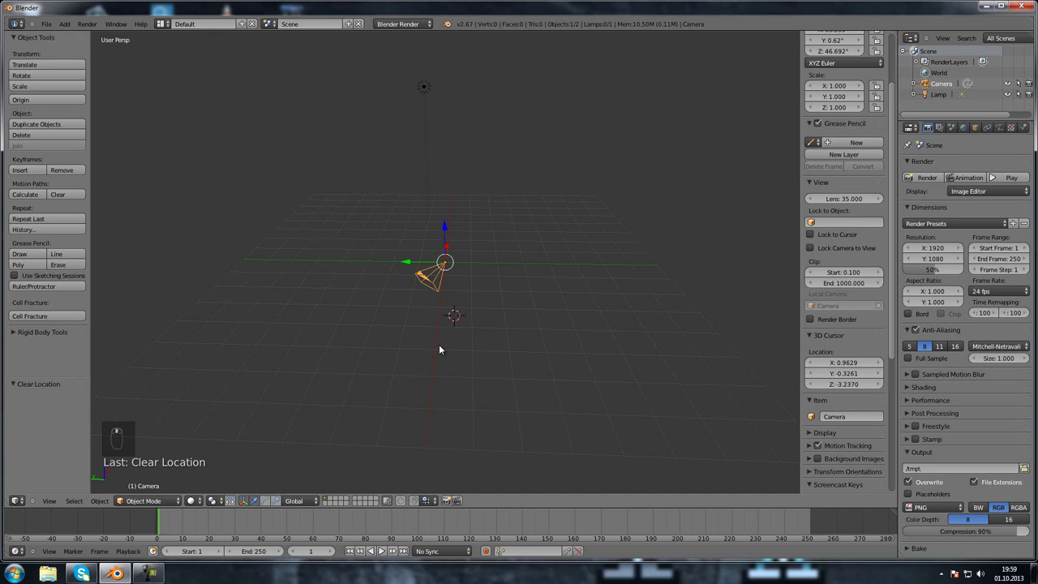
pyautogui.moveTo(405, 356); pyautogui.dragTo(428, 379)
pyautogui.press('alt+r')
pyautogui.moveTo(447, 371); pyautogui.dragTo(454, 340)
# - Rotate the camera 90 degrees about X so it faces level along the scene
pyautogui.press('r')
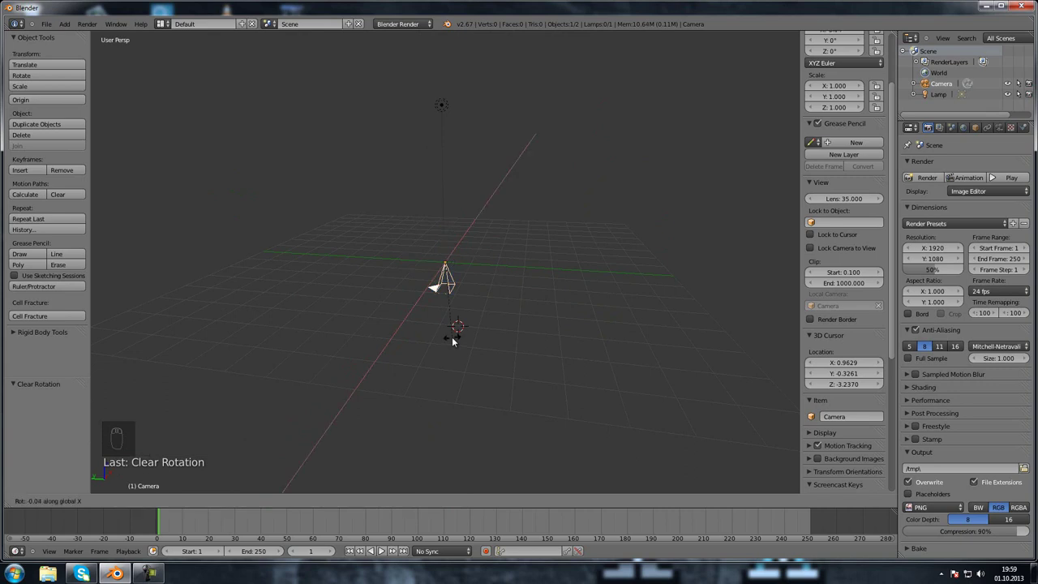
pyautogui.moveTo(456, 336); pyautogui.dragTo(854, 101)
pyautogui.moveTo(854, 101); pyautogui.dragTo(764, 218)
pyautogui.press('n')
pyautogui.press('n')
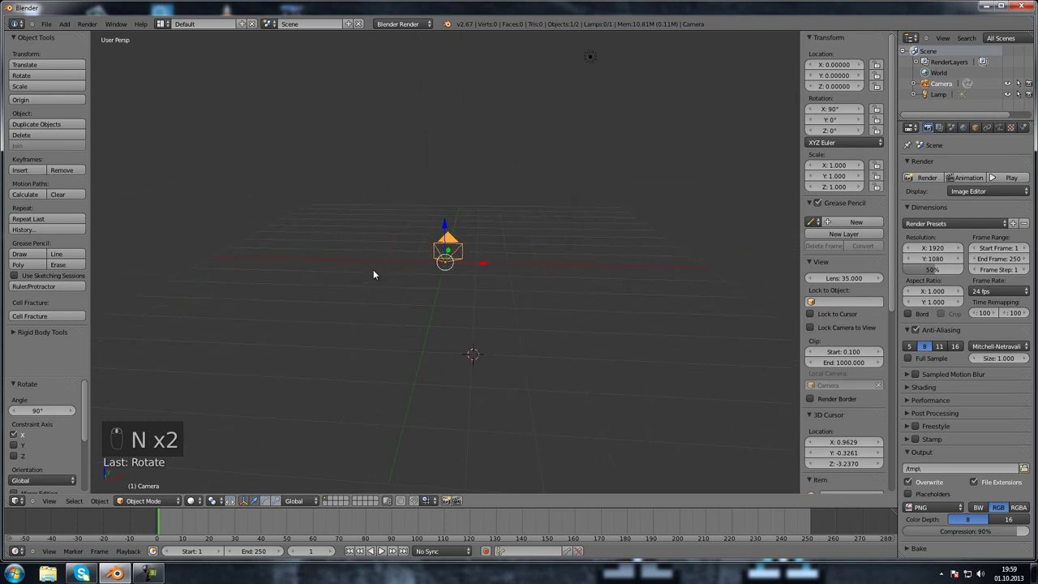
pyautogui.press('KP_0')
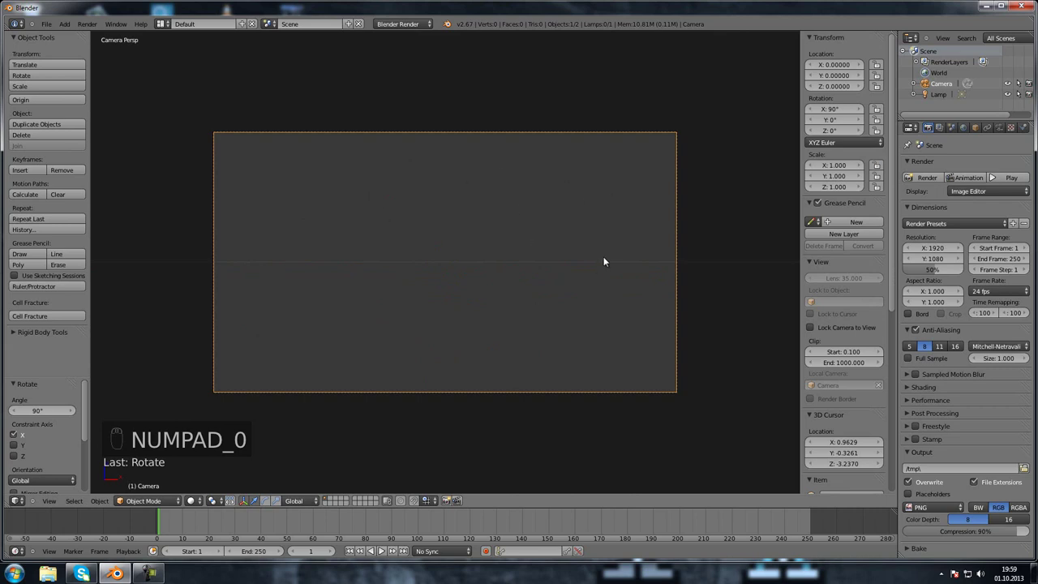
# - Raise the camera slightly and pull it back from the origin along Y
pyautogui.press('g')
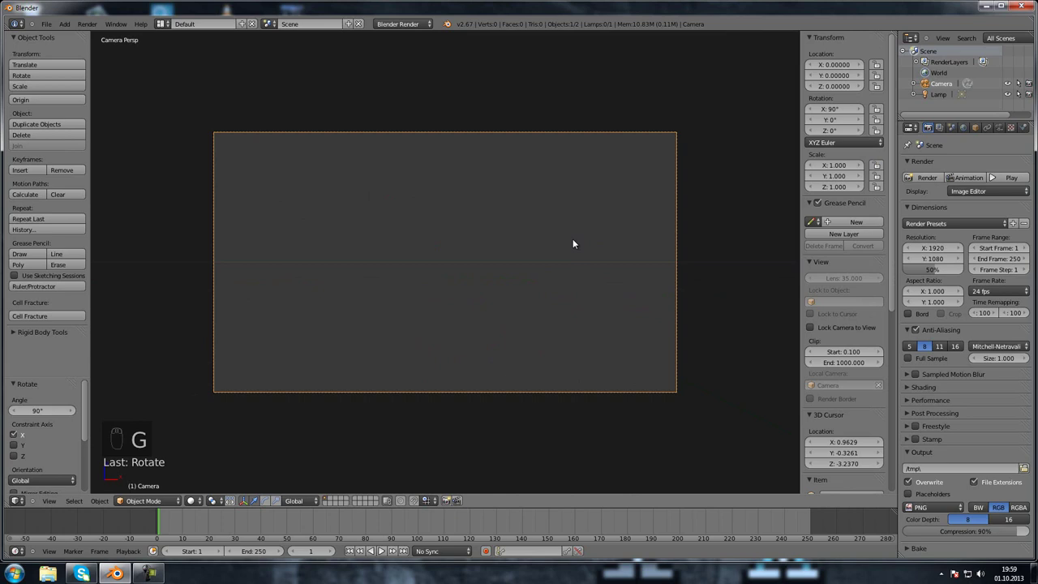
pyautogui.moveTo(557, 259); pyautogui.dragTo(544, 261)
pyautogui.moveTo(544, 261); pyautogui.dragTo(532, 252)
pyautogui.press('g')
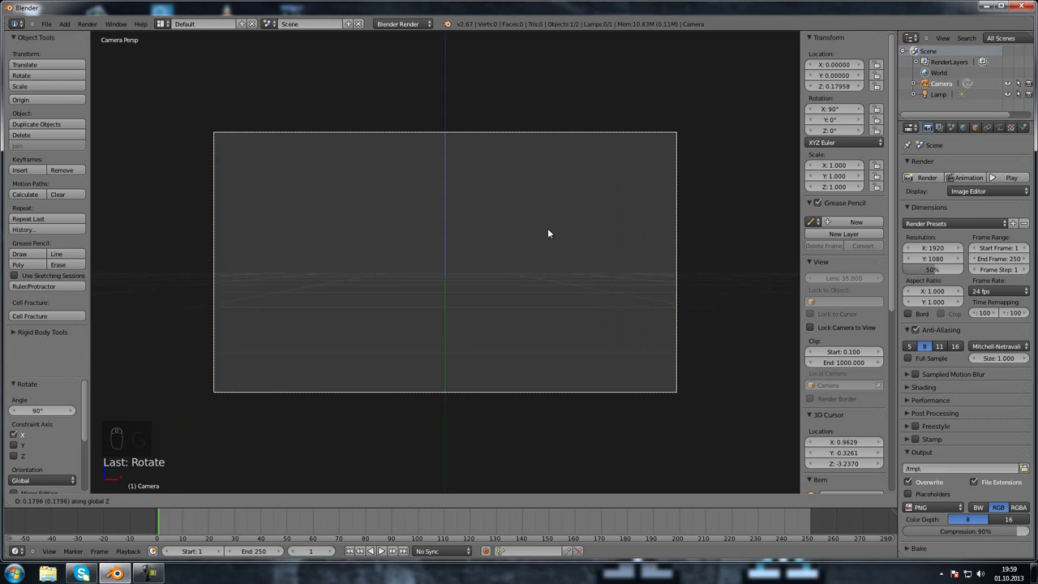
pyautogui.moveTo(563, 196); pyautogui.dragTo(591, 73)
pyautogui.press('g')
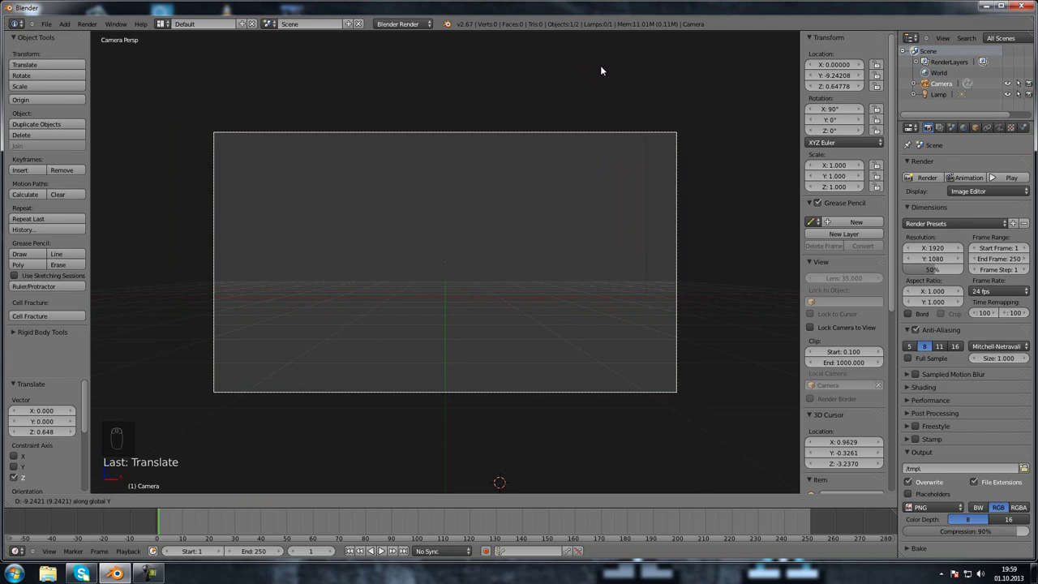
pyautogui.moveTo(603, 75); pyautogui.dragTo(425, 375)
pyautogui.moveTo(425, 375); pyautogui.dragTo(399, 318)
pyautogui.press('shift+a')
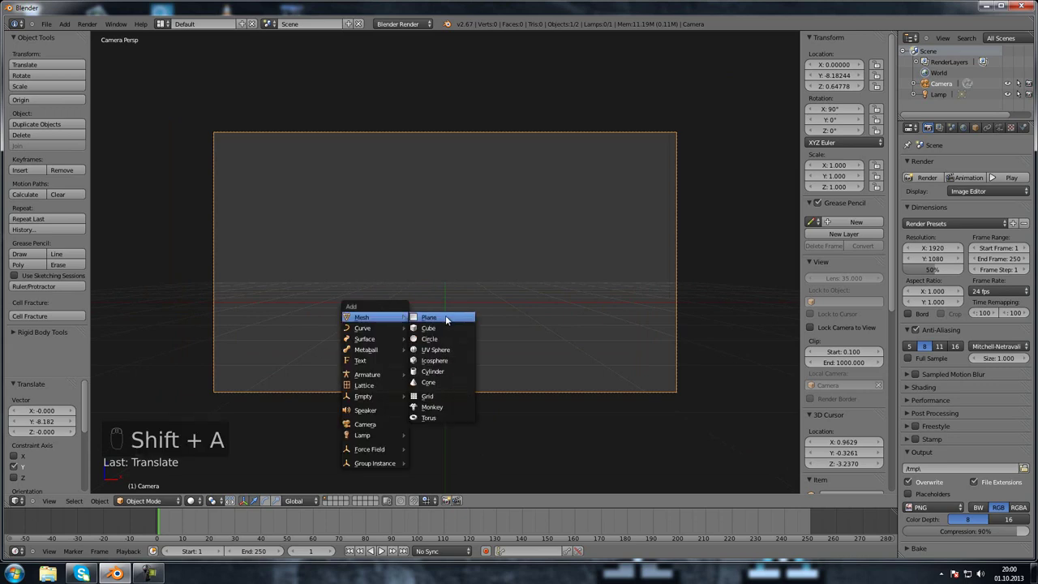
# - Add a plane, remove the misplaced one and snap the 3D cursor back to the world centre
pyautogui.moveTo(440, 385); pyautogui.dragTo(401, 386)
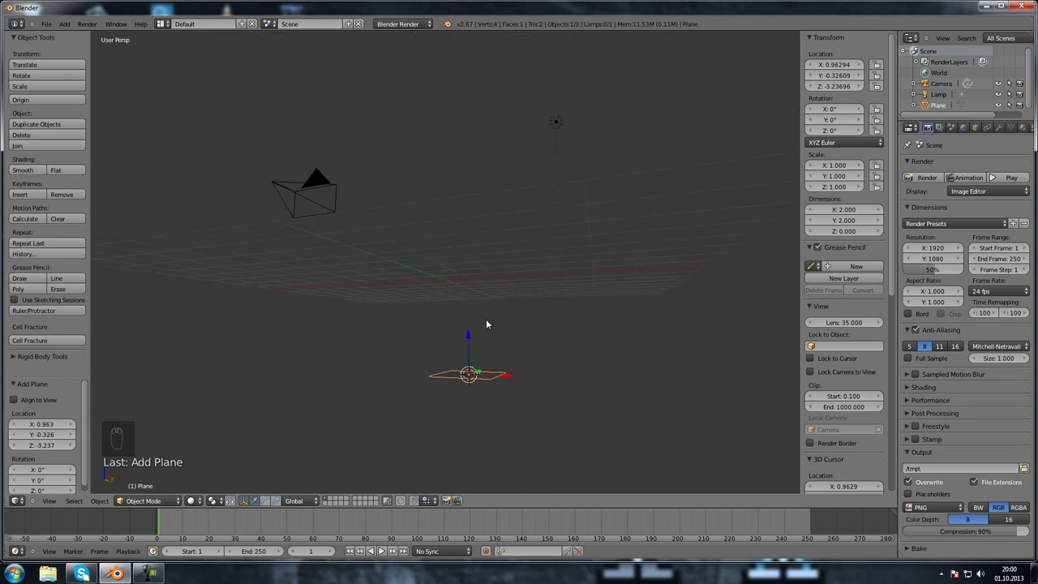
pyautogui.moveTo(421, 281); pyautogui.dragTo(453, 295)
pyautogui.press('shift+s')
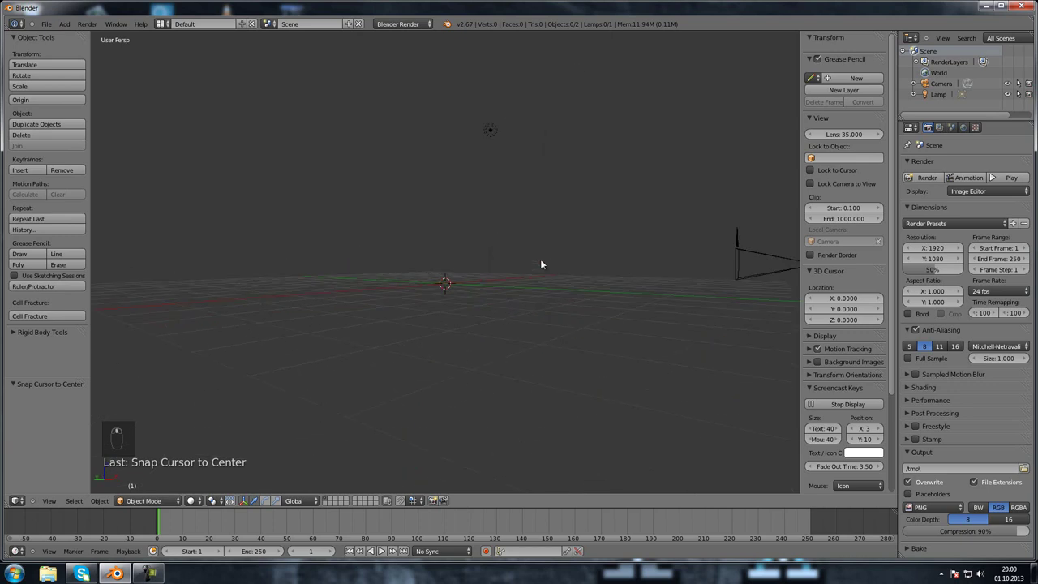
# - Add a plane at the origin and scale it up while checking the camera frame
pyautogui.press('shift+a')
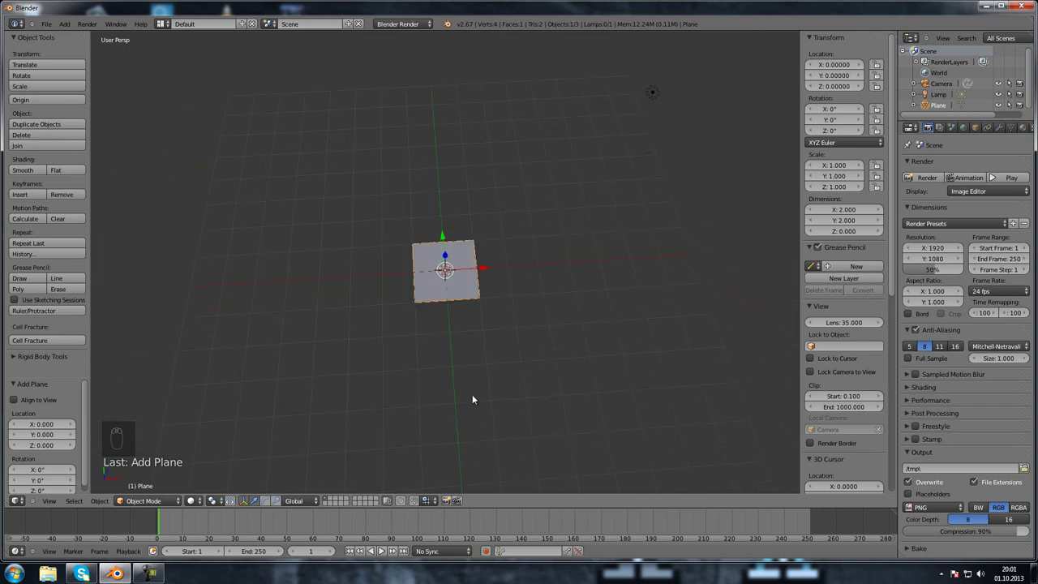
pyautogui.press('s')
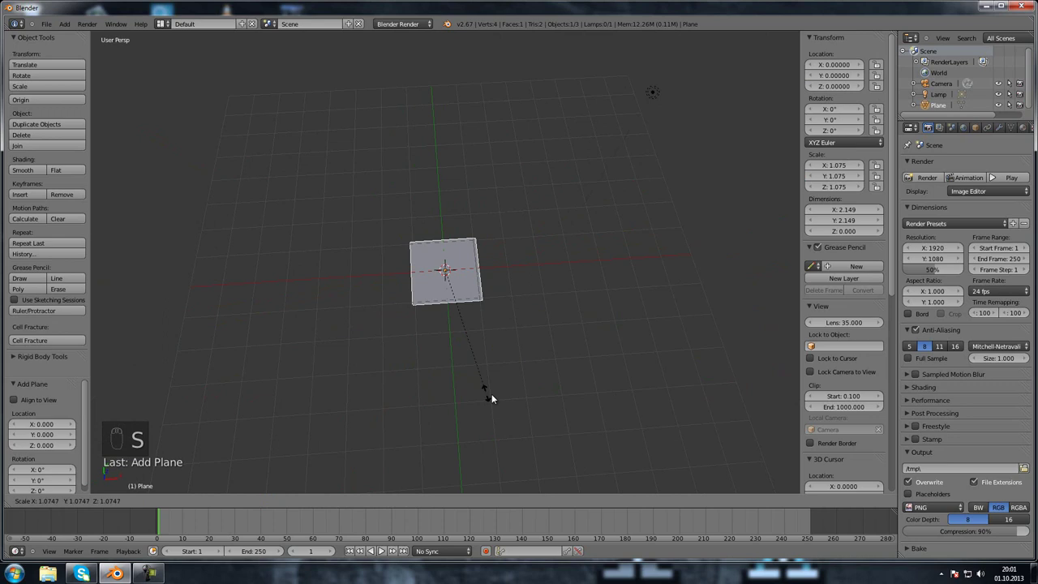
pyautogui.moveTo(633, 473); pyautogui.dragTo(564, 304)
pyautogui.middleClick(564, 304)
pyautogui.press('KP_0')
pyautogui.moveTo(322, 407); pyautogui.dragTo(384, 194)
pyautogui.press('g')
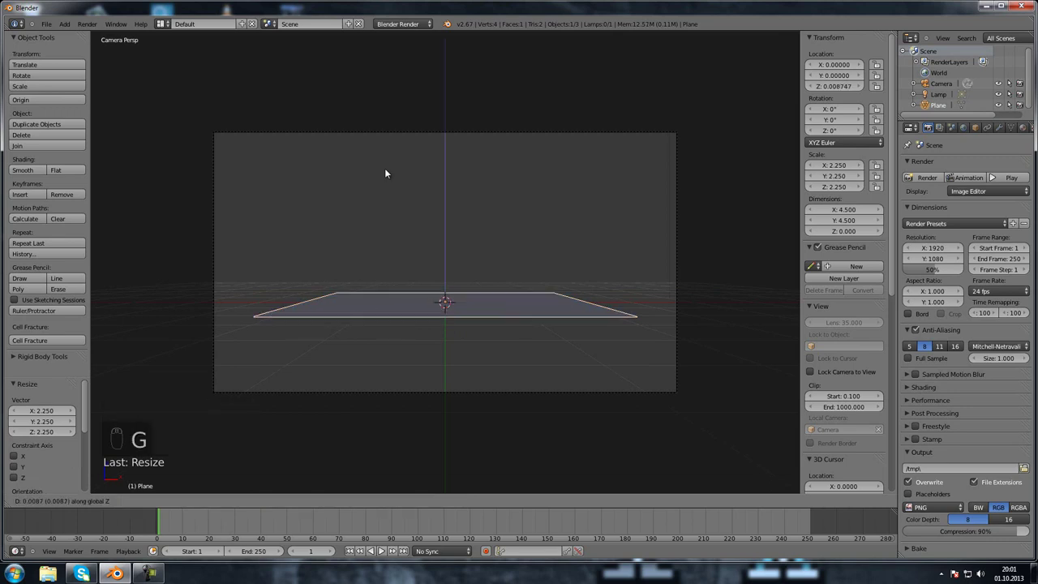
pyautogui.moveTo(443, 5); pyautogui.dragTo(473, 183)
# - Lift the plane above the camera frame and refine its size to about seven units
pyautogui.moveTo(472, 184); pyautogui.dragTo(481, 211)
pyautogui.press('s')
pyautogui.click(511, 216)
pyautogui.click(533, 236)
pyautogui.press('KP_0')
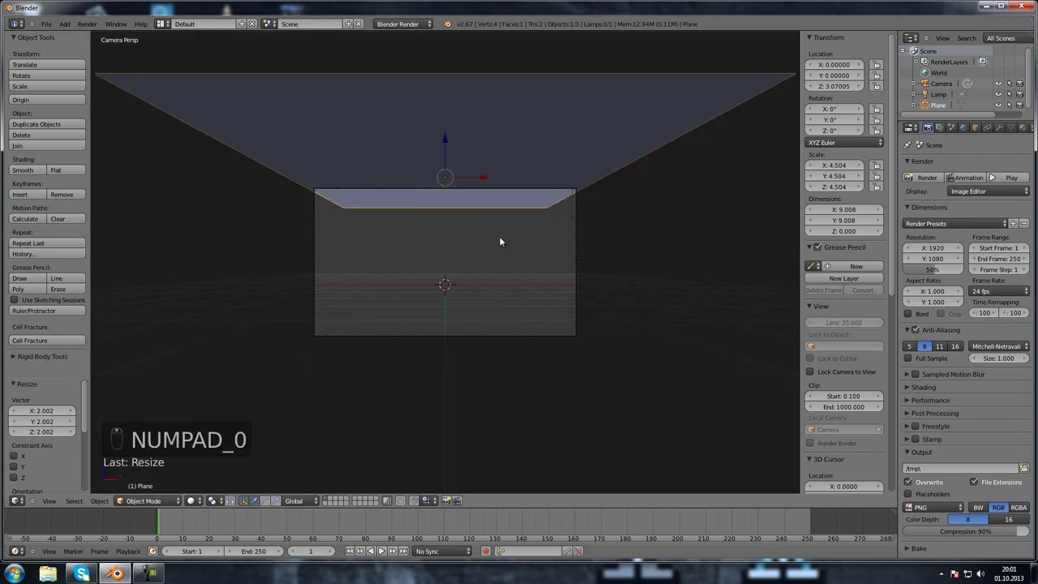
pyautogui.press('s')
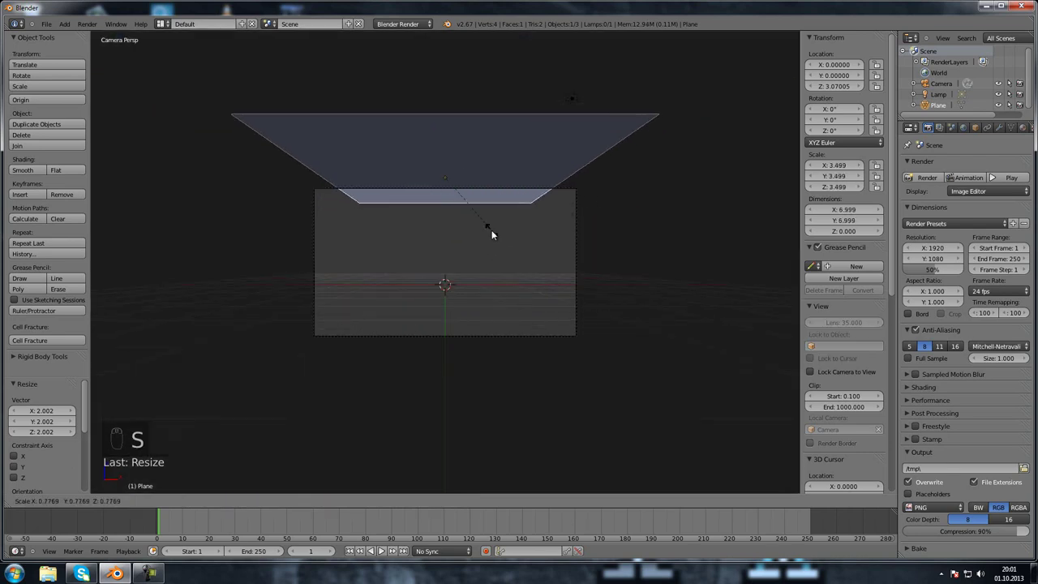
pyautogui.press('g')
# - Play the animation to preview the particles falling from the raised plane
pyautogui.moveTo(521, 166); pyautogui.dragTo(394, 365)
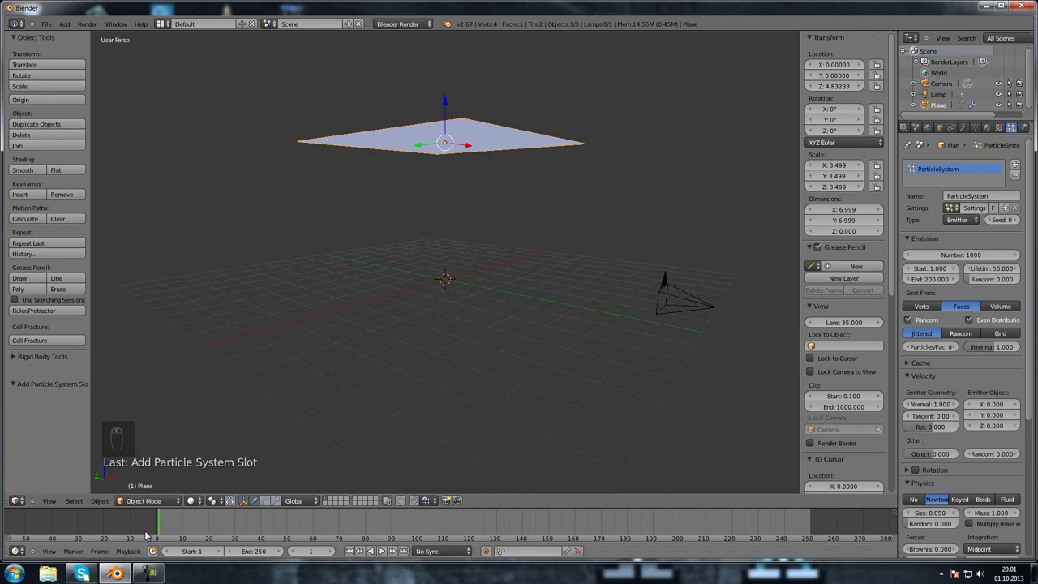
pyautogui.moveTo(170, 523); pyautogui.dragTo(457, 386)
pyautogui.press('alt+a')
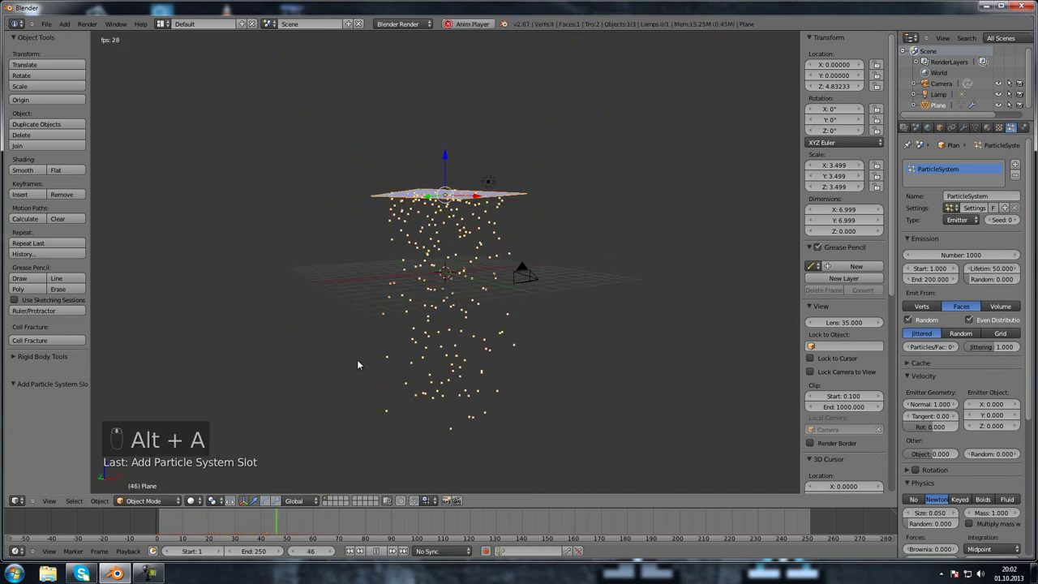
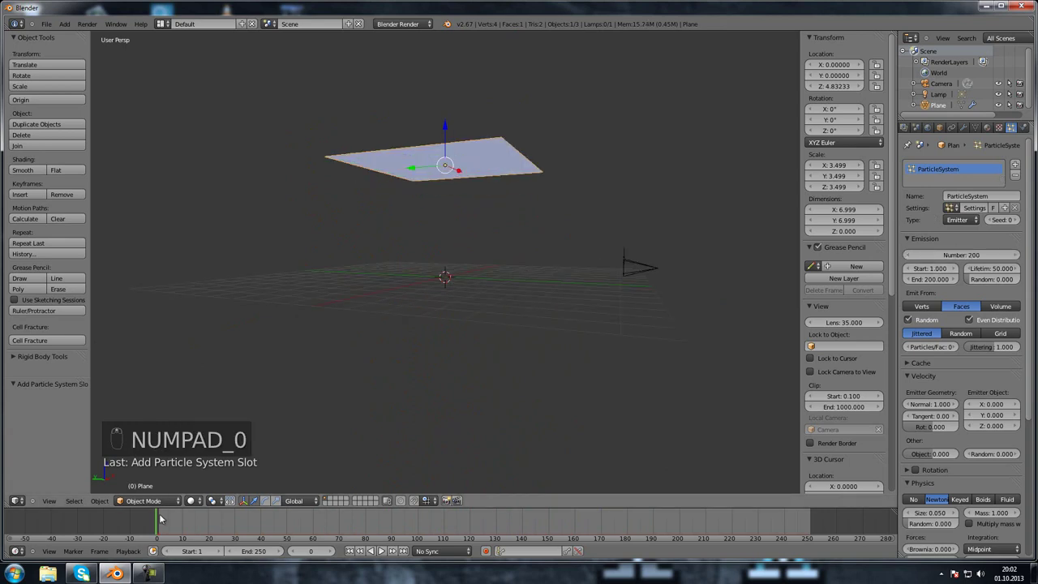
pyautogui.moveTo(168, 524); pyautogui.dragTo(290, 518)
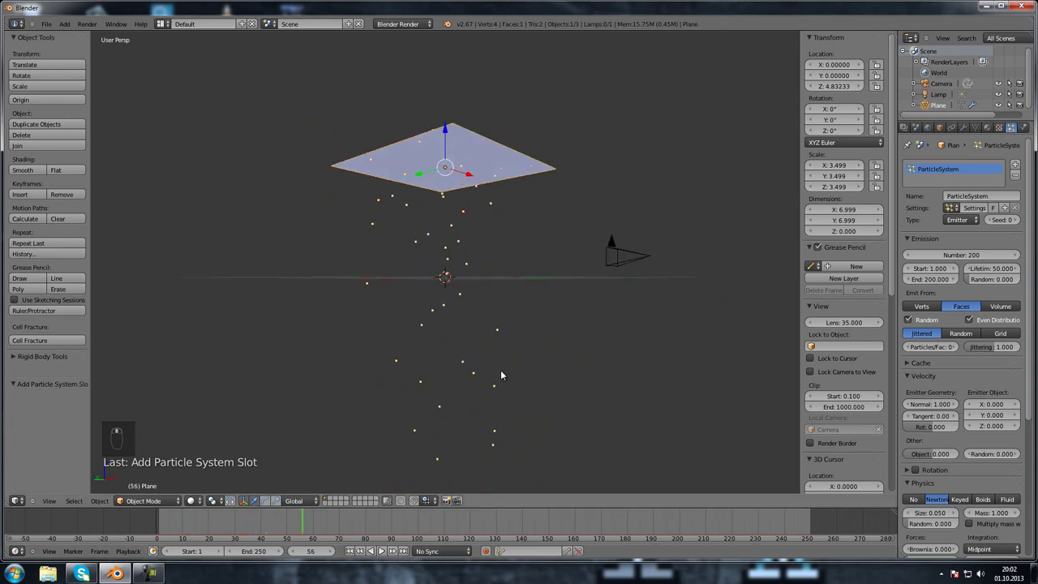
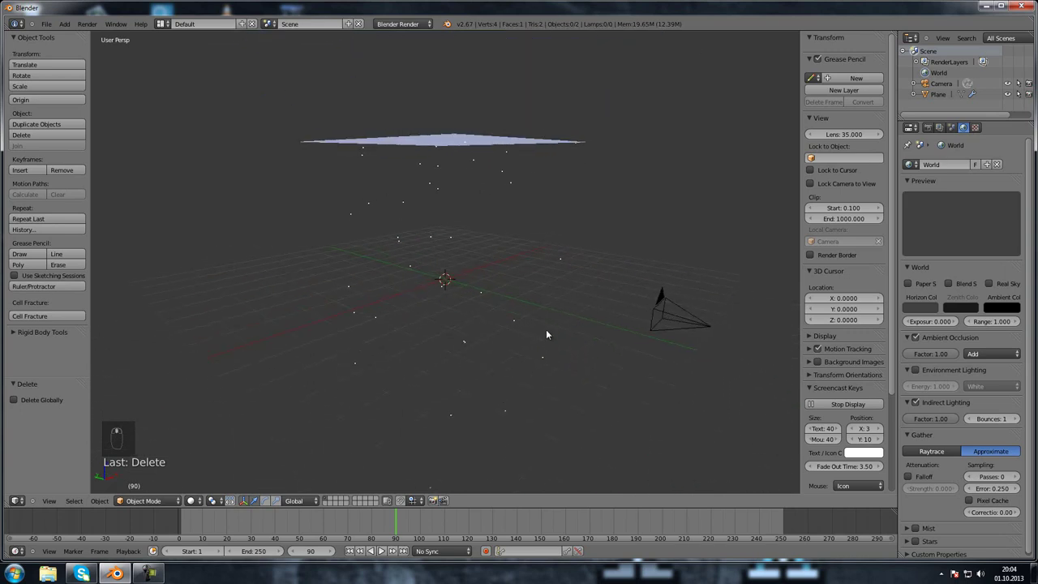
# - Move the camera further back along Y and slightly sideways along X so particles fill the frame
pyautogui.press('KP_0')
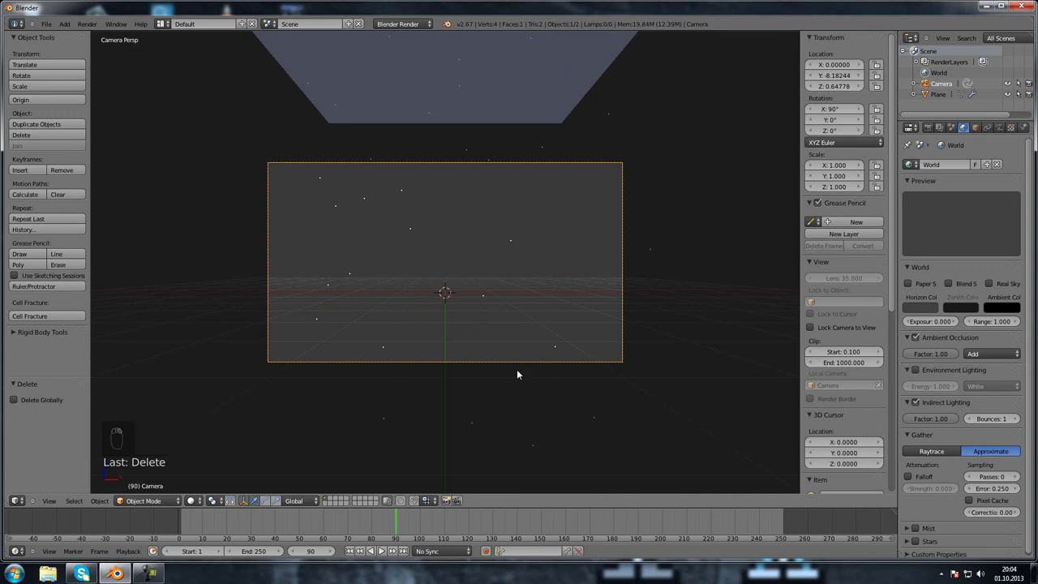
pyautogui.press('g')
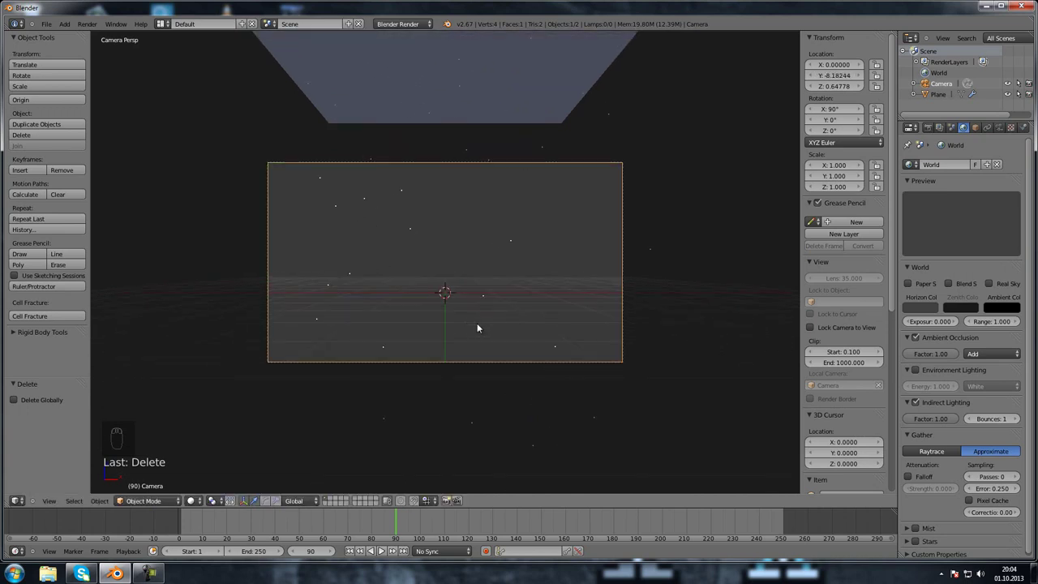
pyautogui.press('g')
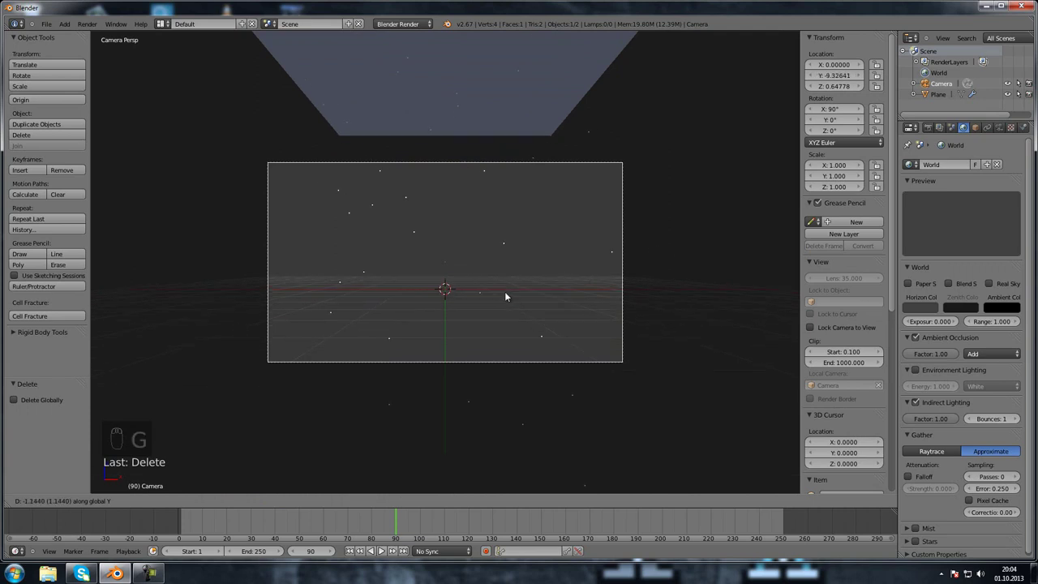
pyautogui.moveTo(508, 294); pyautogui.dragTo(528, 300)
pyautogui.press('g')
pyautogui.moveTo(524, 312); pyautogui.dragTo(455, 524)
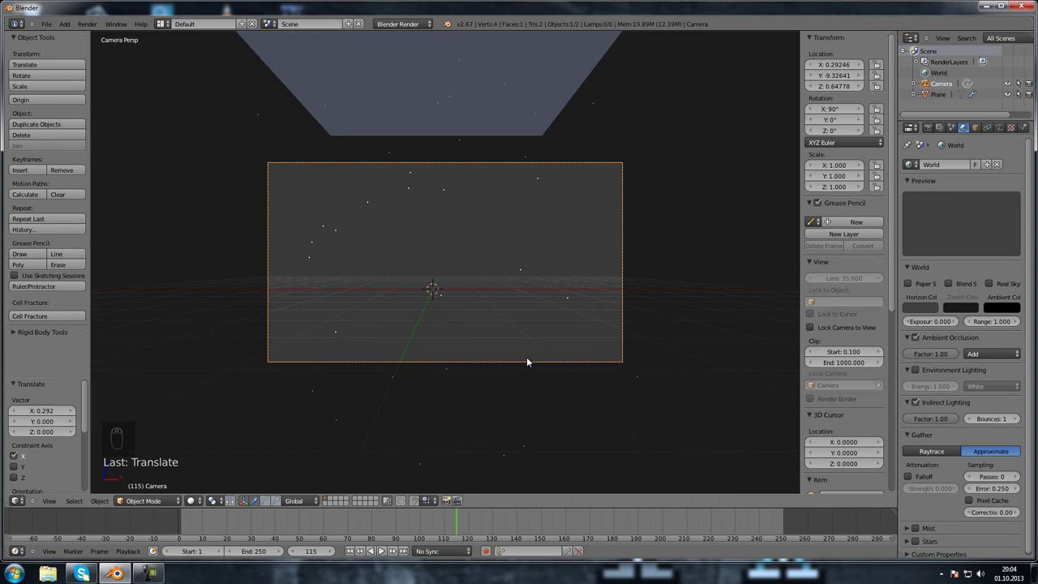
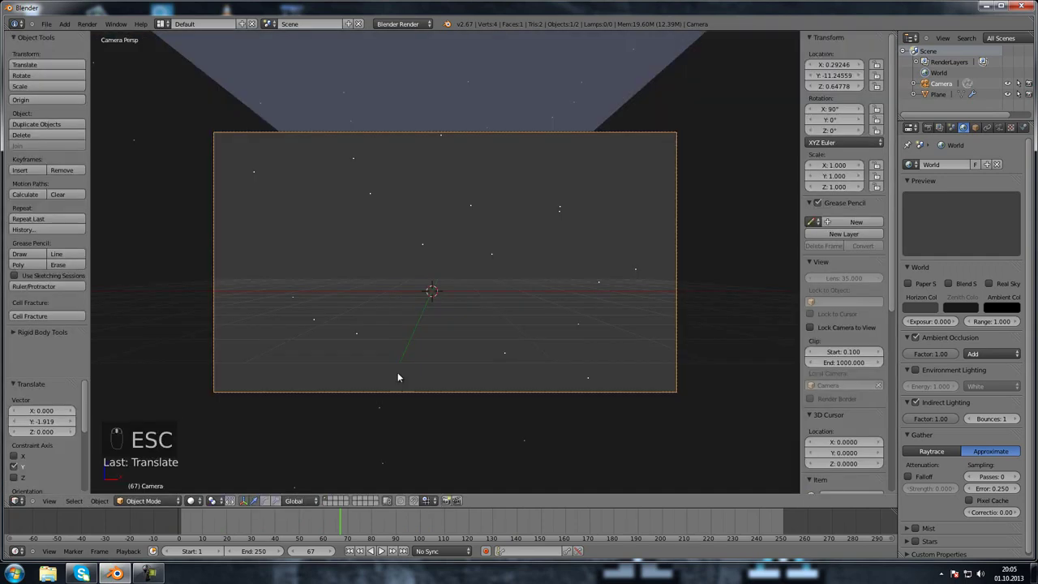
pyautogui.click(245, 506)
# - Play the falling snow animation and orbit out of the camera view
pyautogui.press('alt+a')
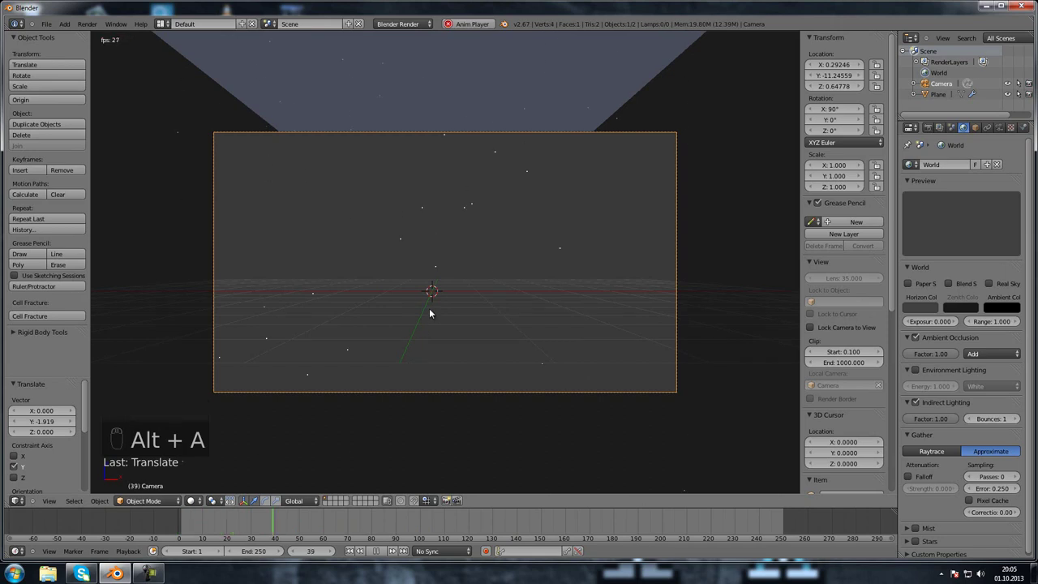
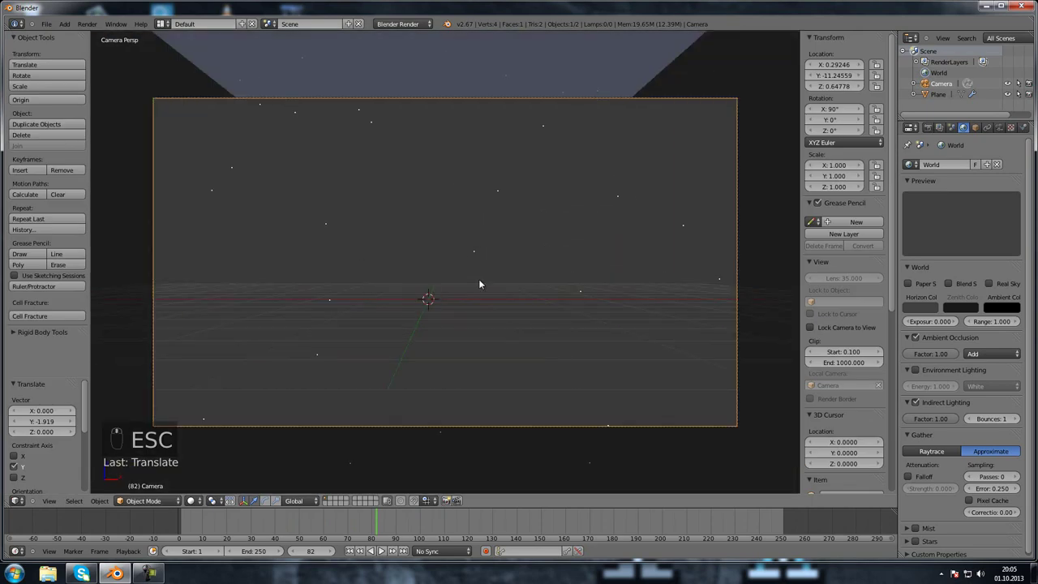
pyautogui.moveTo(361, 275); pyautogui.dragTo(444, 356)
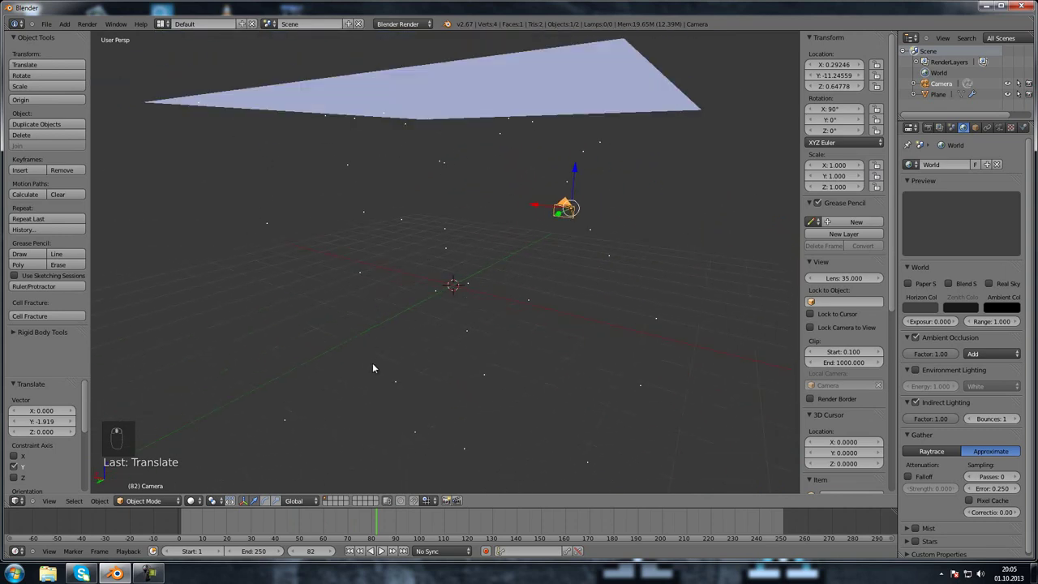
# - Add a plane, stand it upright 90 degrees about X and push it back behind the origin
pyautogui.press('KP_0')
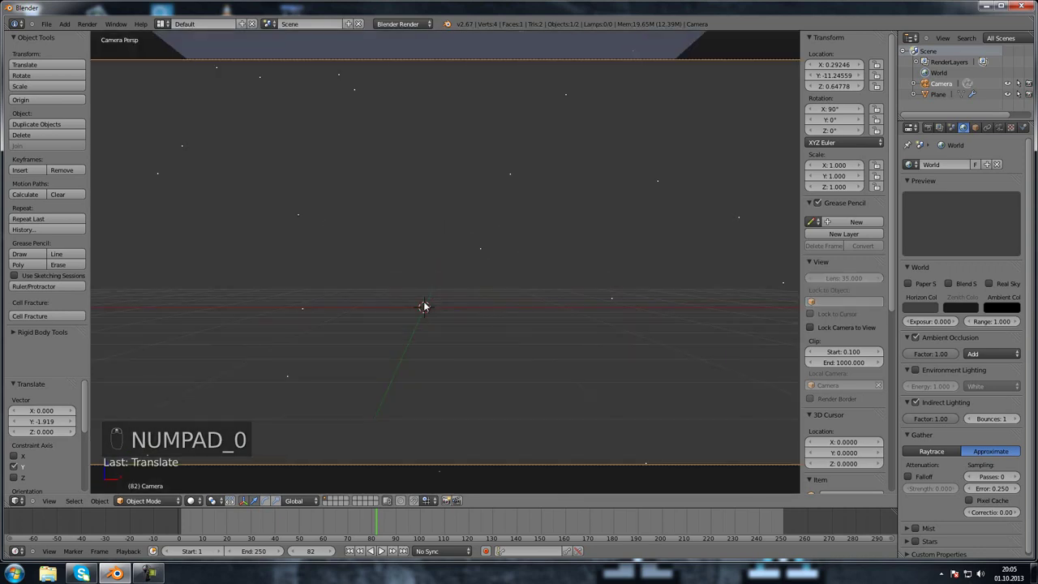
pyautogui.press('shift+a')
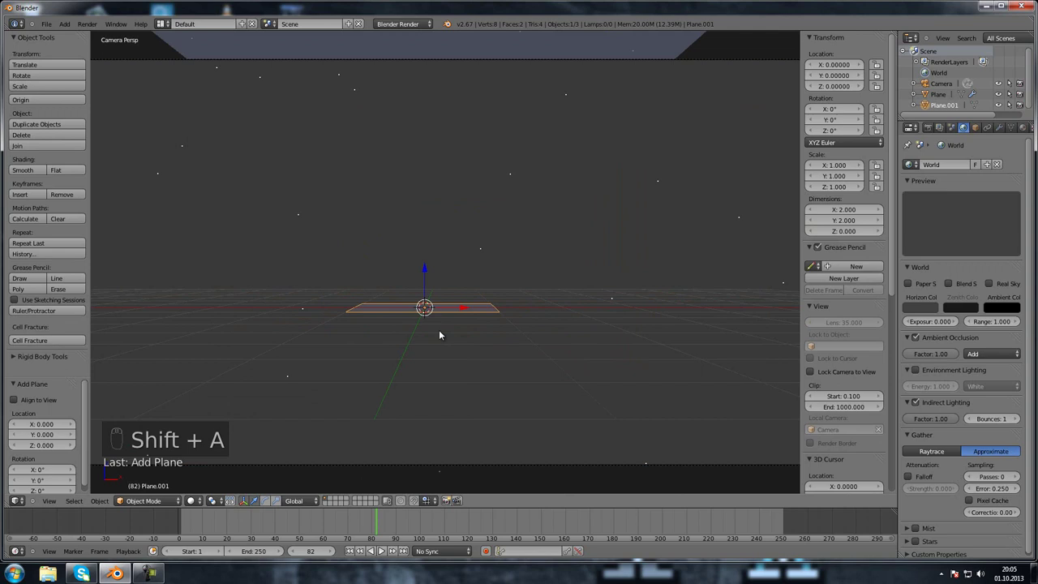
pyautogui.press('r')
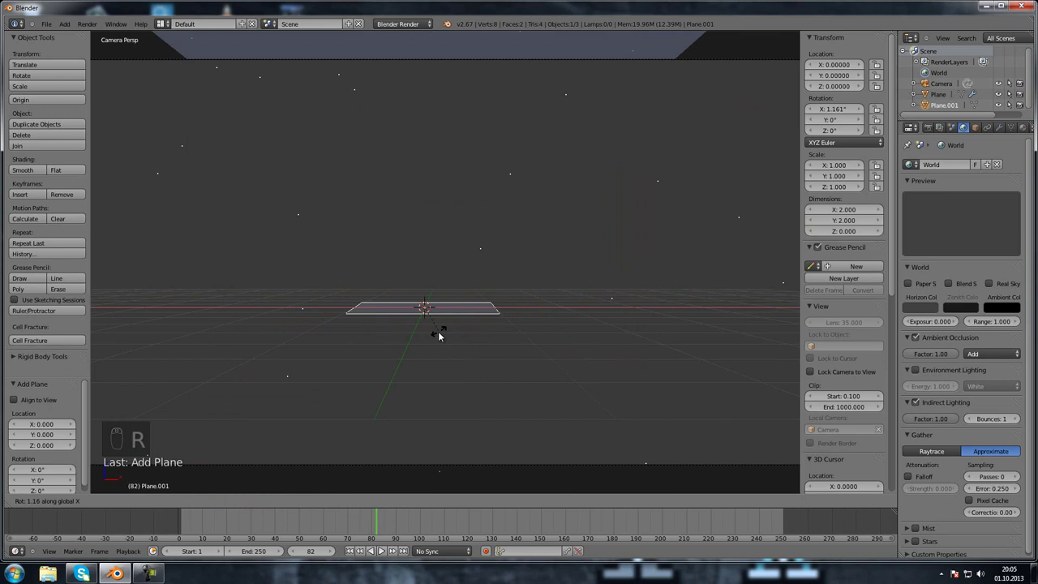
pyautogui.moveTo(442, 335); pyautogui.dragTo(560, 357)
pyautogui.press('g')
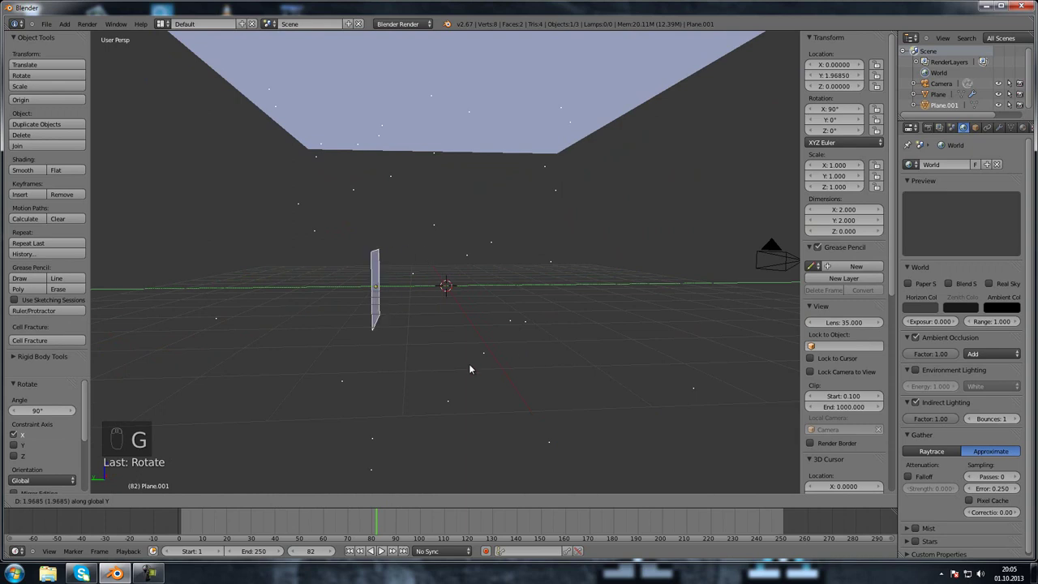
pyautogui.moveTo(357, 377); pyautogui.dragTo(450, 328)
# - Scale the upright plane into a large backdrop filling the camera frame
pyautogui.press('s')
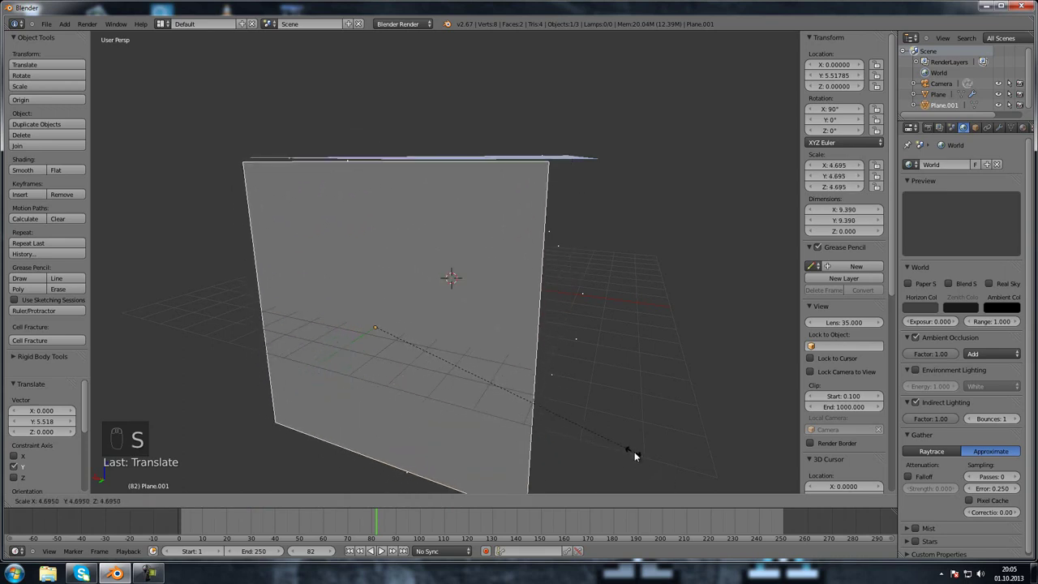
pyautogui.moveTo(643, 457); pyautogui.dragTo(434, 401)
pyautogui.moveTo(434, 402); pyautogui.dragTo(502, 412)
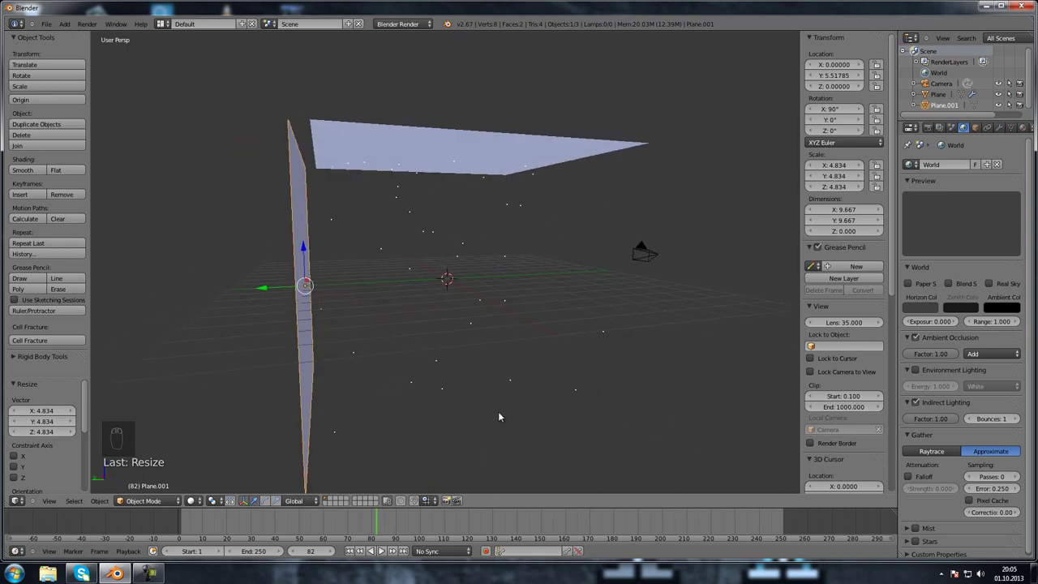
pyautogui.press('s')
pyautogui.moveTo(514, 415); pyautogui.dragTo(374, 436)
pyautogui.press('KP_0')
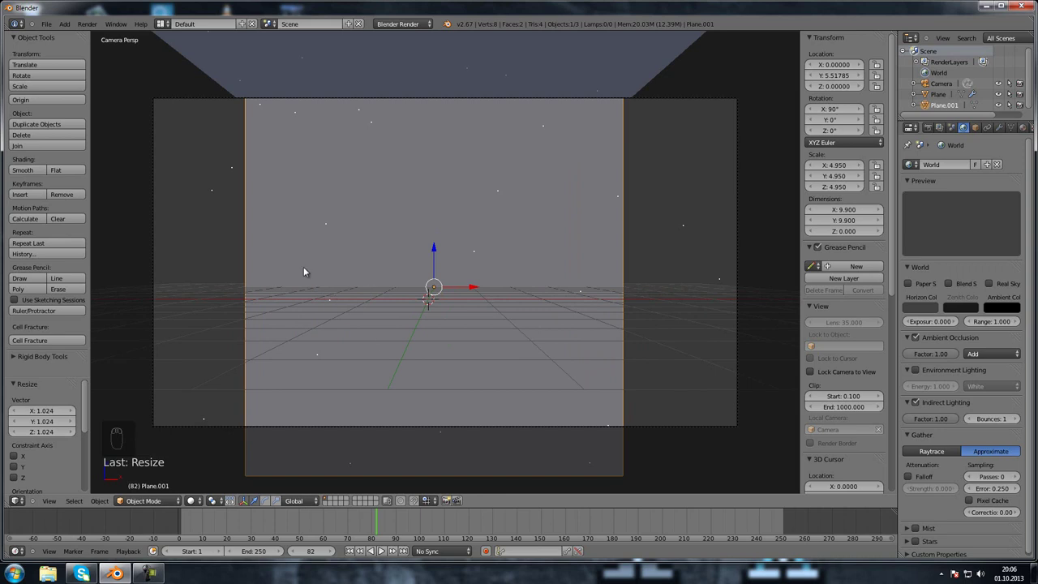
# - Edit the backdrop plane's vertices to stretch it wider across the camera frame
pyautogui.press('Tab')
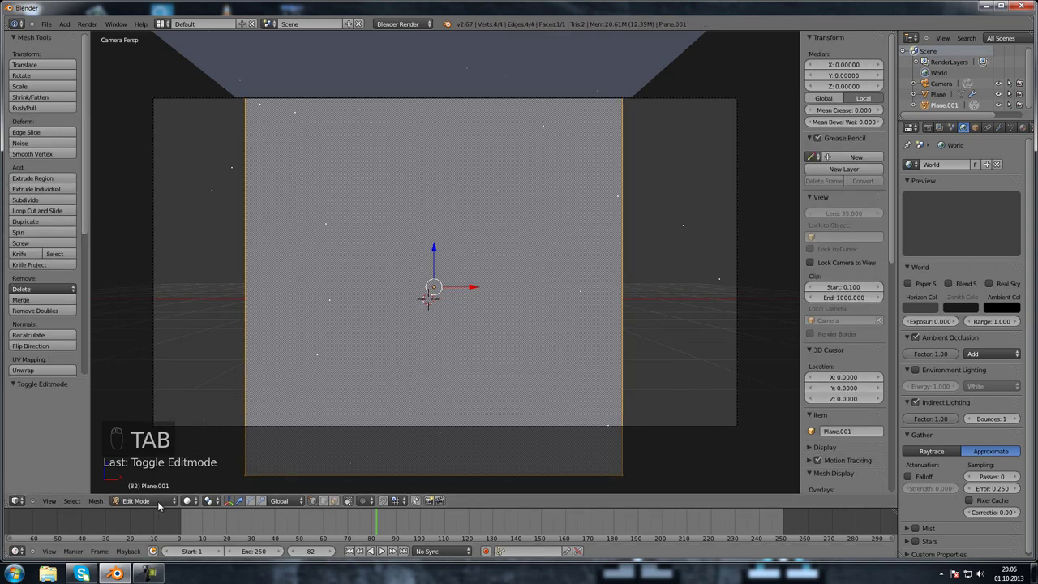
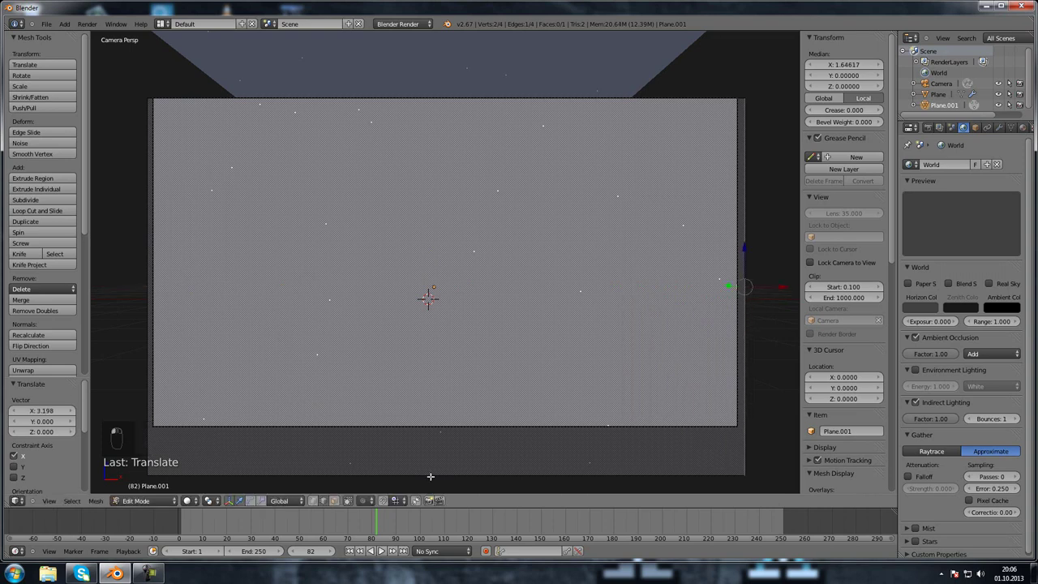
pyautogui.press('h')
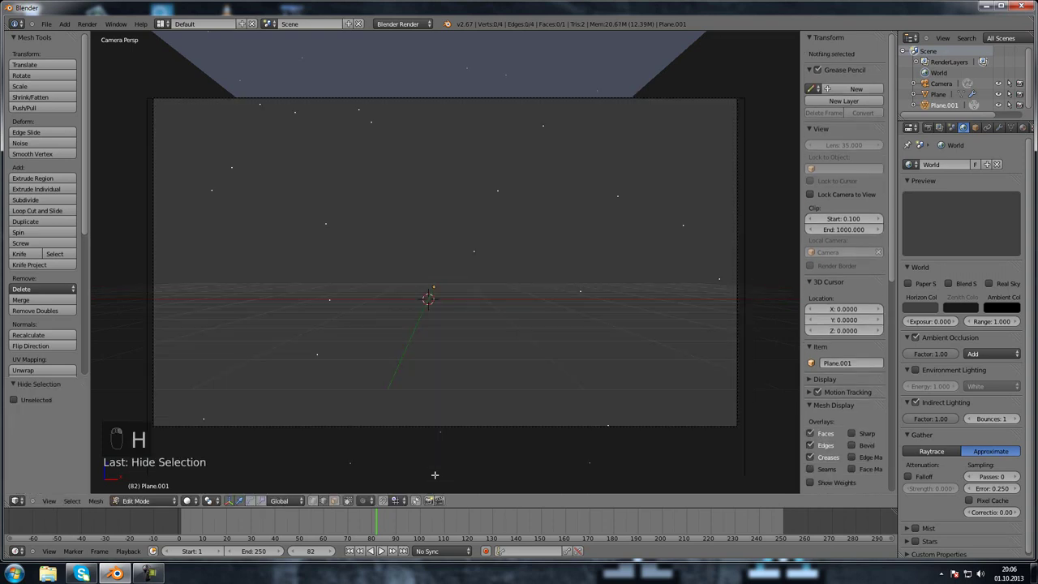
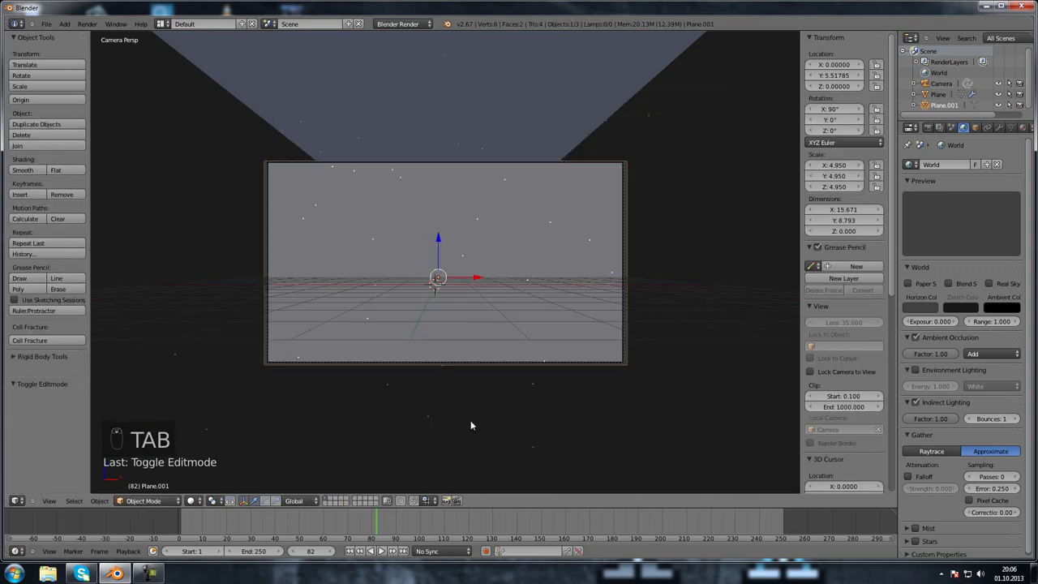
# - Enlarge the camera frame in the view before assigning the backdrop a new material
pyautogui.moveTo(504, 341); pyautogui.dragTo(992, 133)
pyautogui.moveTo(992, 133); pyautogui.dragTo(1000, 135)
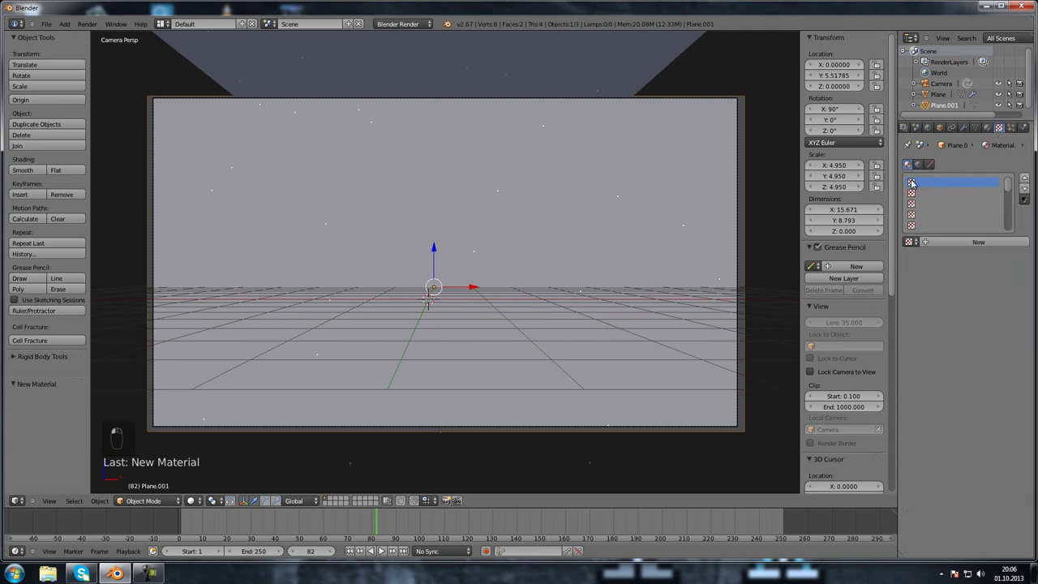
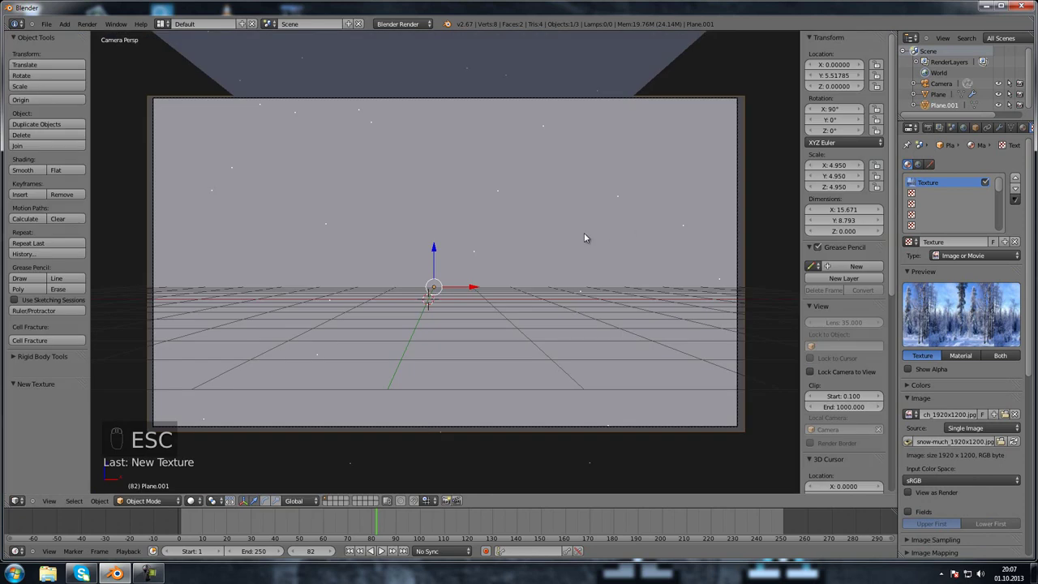
# - Add a text object to the scene in front of the snowy forest backdrop
pyautogui.press('shift+a')
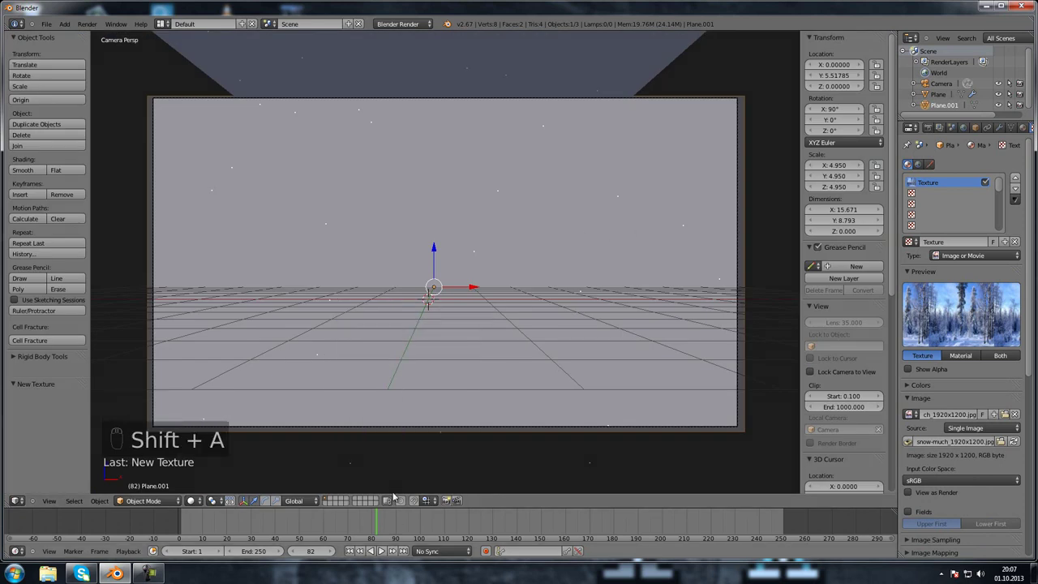
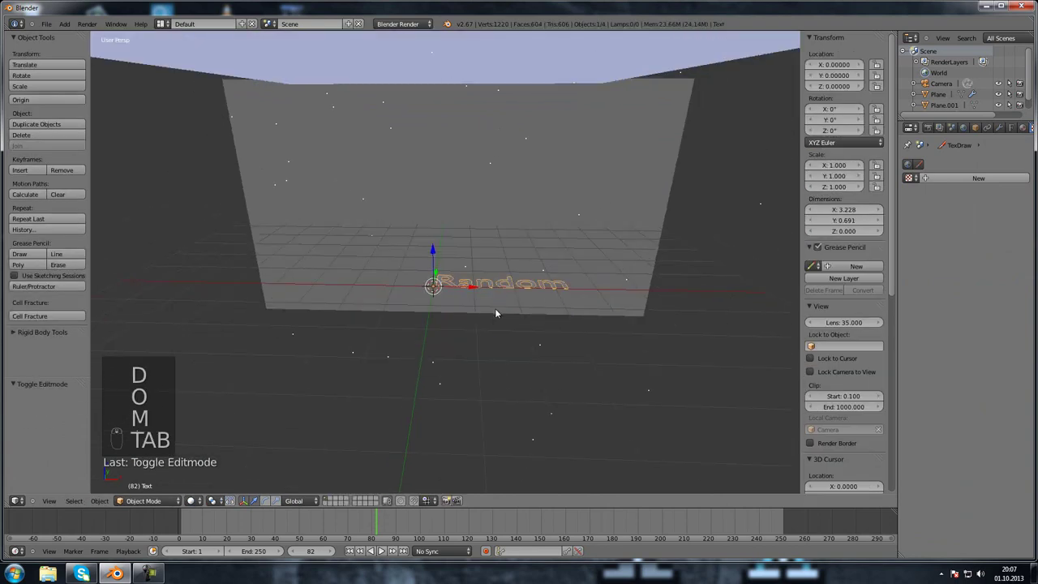
# - Rotate the Random text 90° on X so it stands upright, viewed through the camera
pyautogui.press('r')
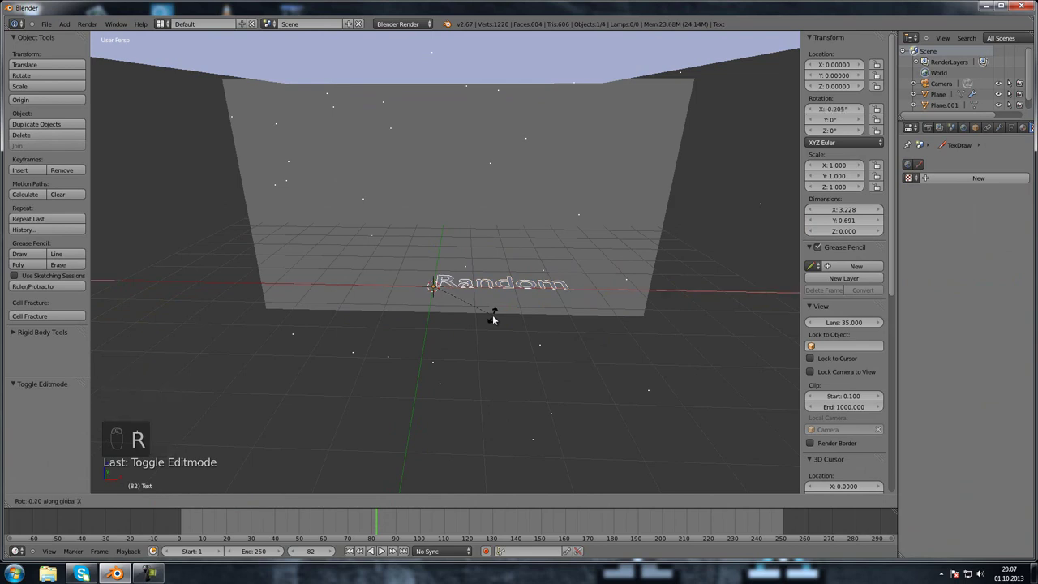
pyautogui.moveTo(494, 318); pyautogui.dragTo(487, 335)
pyautogui.press('KP_0')
pyautogui.middleClick(485, 336)
pyautogui.press('r')
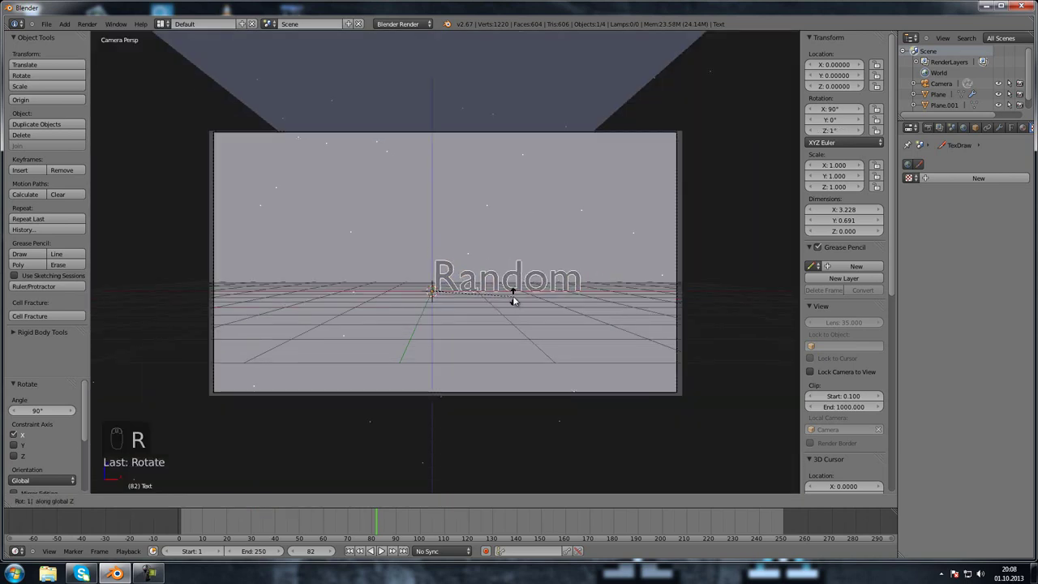
# - Spin the text on Y toward the camera and set Paragraph alignment to Center
pyautogui.press('r')
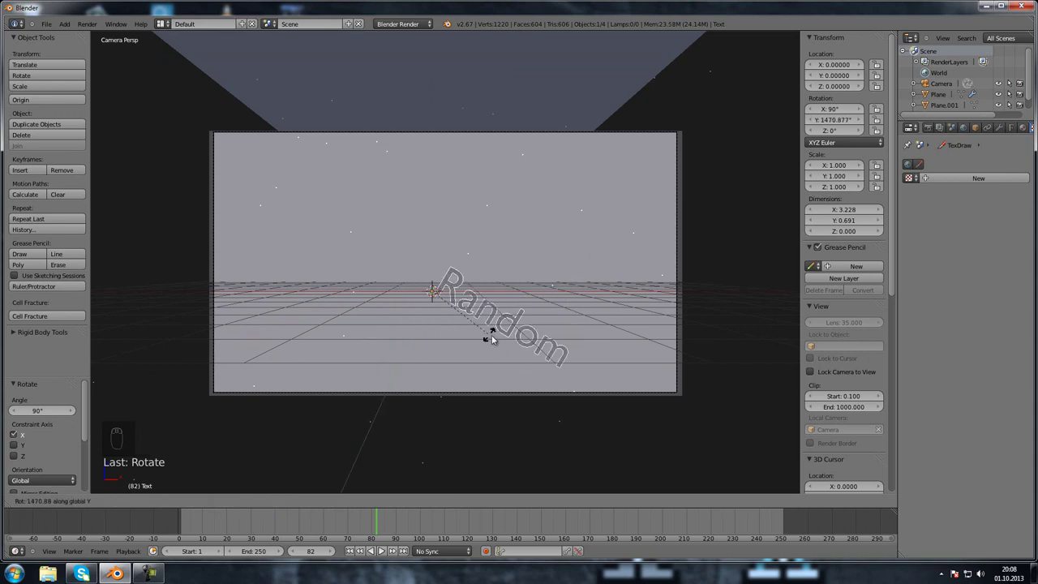
pyautogui.moveTo(521, 288); pyautogui.dragTo(1016, 132)
pyautogui.moveTo(1016, 131); pyautogui.dragTo(500, 326)
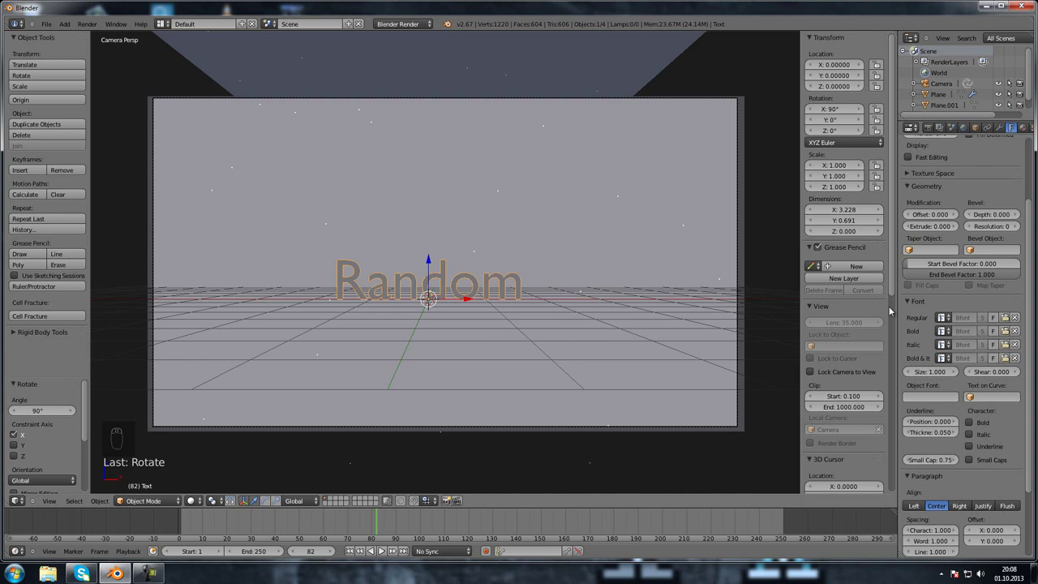
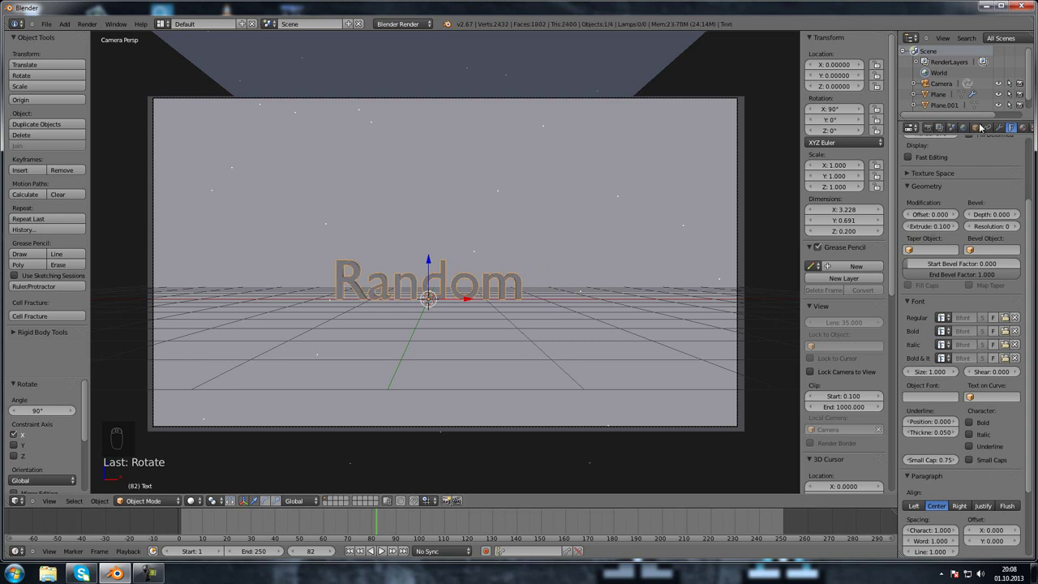
# - Give the text an Extrude depth of 0.1 and check it in camera view
pyautogui.middleClick(565, 50)
pyautogui.moveTo(592, 174); pyautogui.dragTo(558, 366)
pyautogui.press('KP_0')
pyautogui.middleClick(507, 343)
pyautogui.middleClick(476, 316)
pyautogui.middleClick(474, 307)
# - Scale the text up to about 1.65 and nudge it sideways along X
pyautogui.press('s')
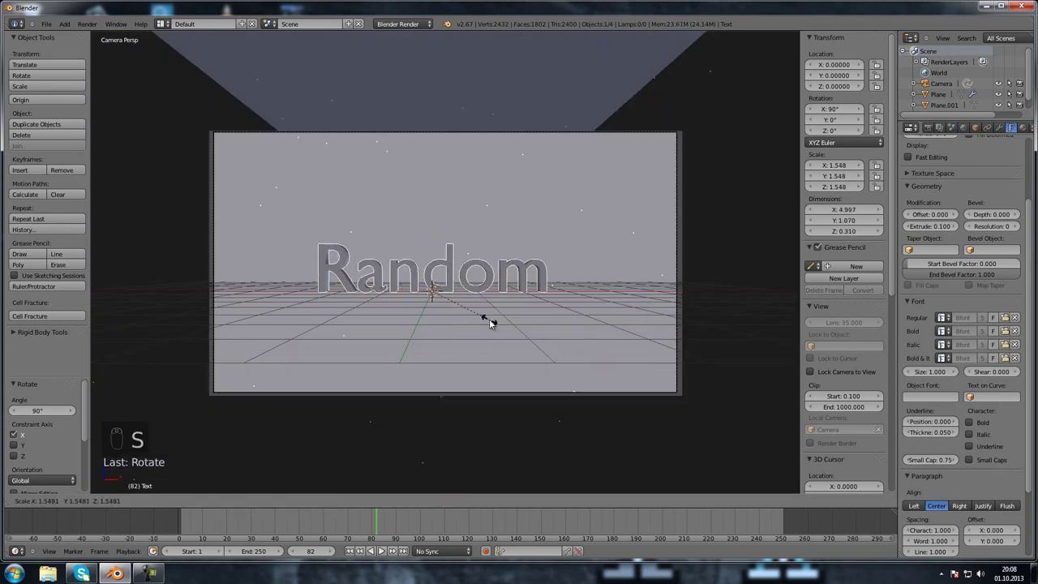
pyautogui.moveTo(491, 310); pyautogui.dragTo(491, 310)
pyautogui.press('g')
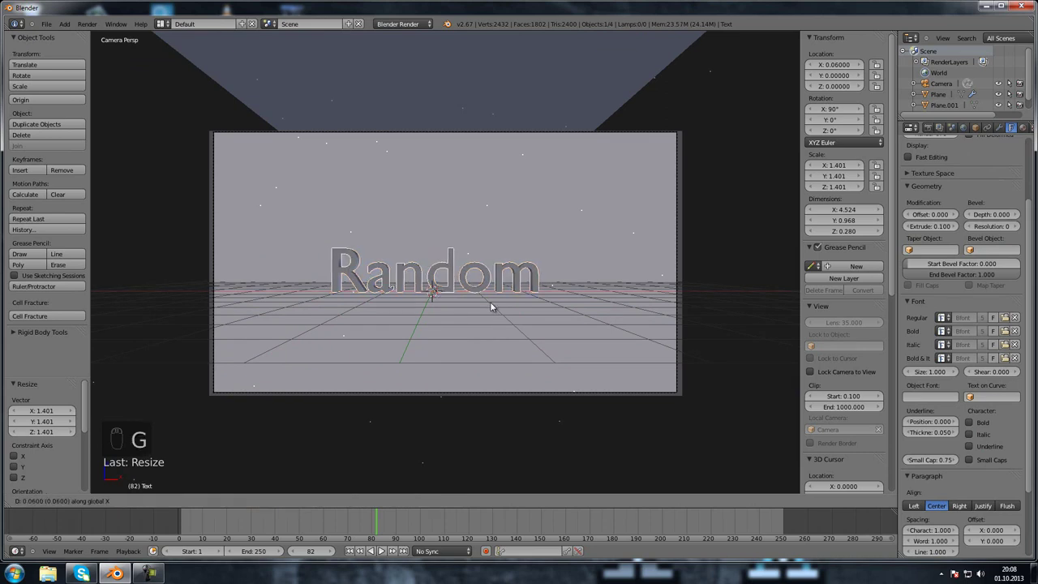
pyautogui.press('s')
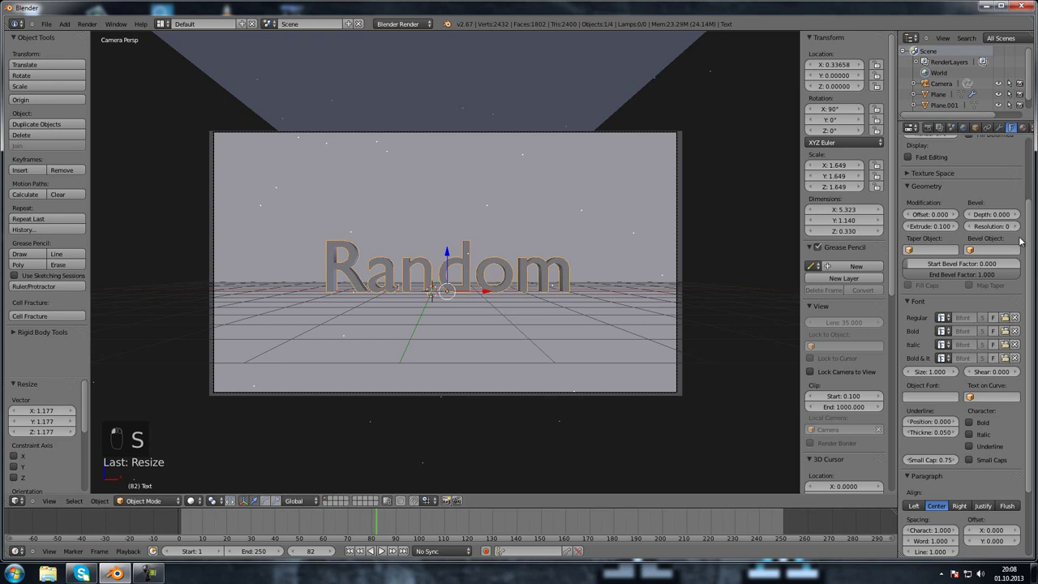
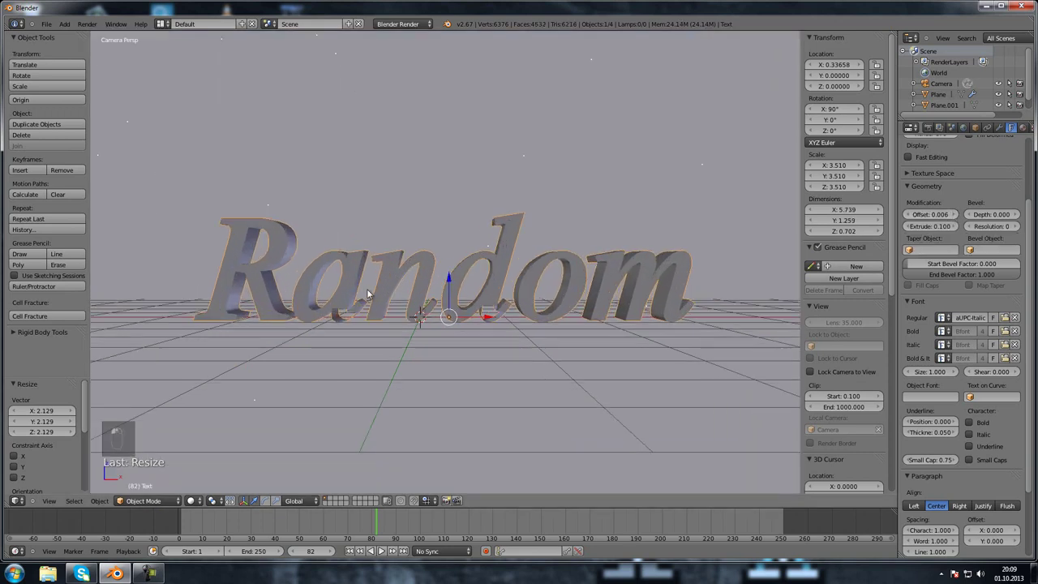
# - Adjust the Geometry Offset and add a small Bevel Depth to the letters
pyautogui.moveTo(340, 310); pyautogui.dragTo(891, 207)
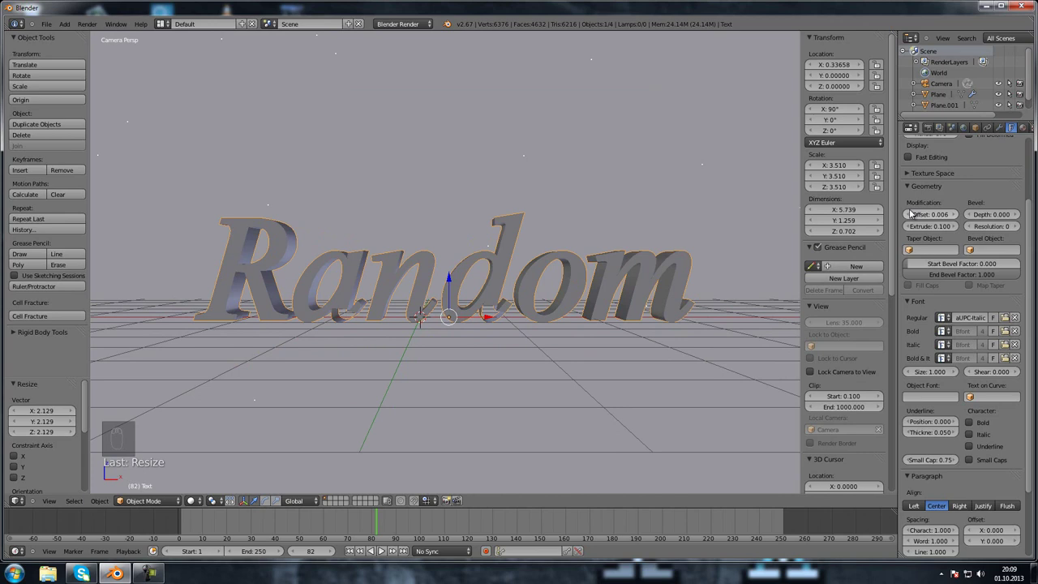
pyautogui.moveTo(907, 215); pyautogui.dragTo(866, 198)
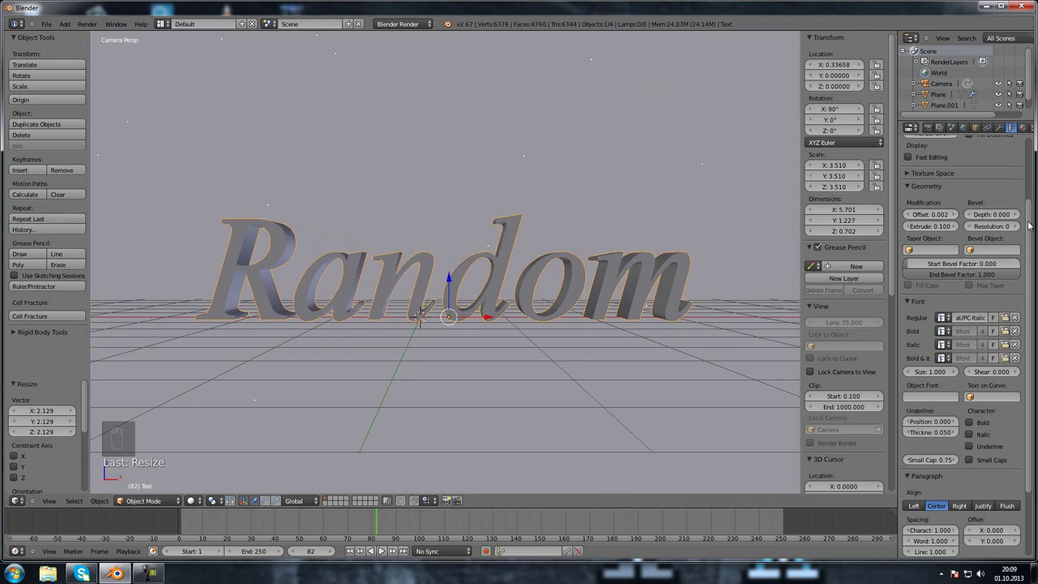
pyautogui.moveTo(1020, 217); pyautogui.dragTo(417, 280)
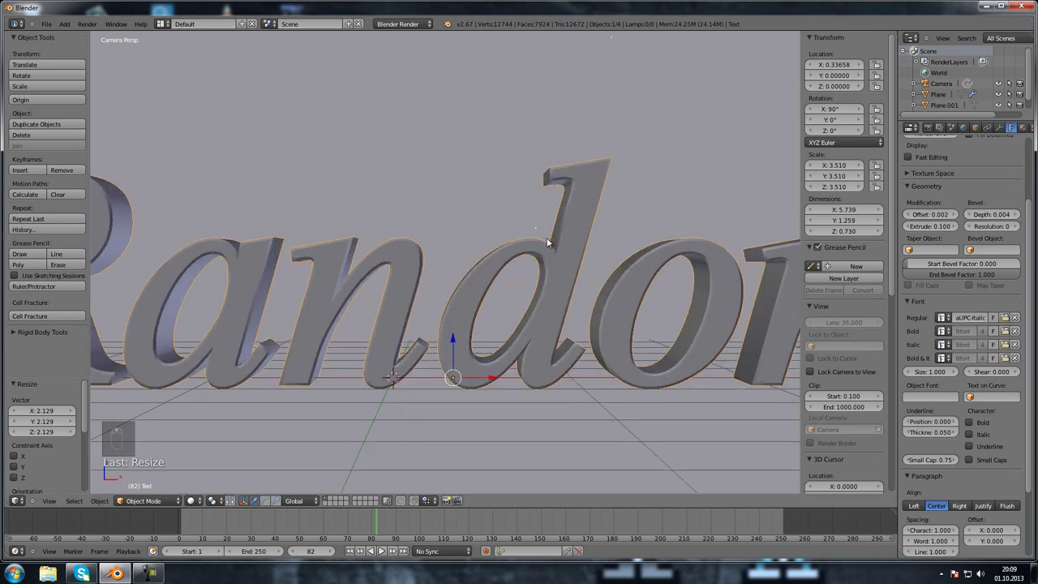
# - Create a new material and set its diffuse colour to teal
pyautogui.middleClick(619, 261)
pyautogui.moveTo(840, 266); pyautogui.dragTo(1022, 230)
pyautogui.moveTo(1023, 230); pyautogui.dragTo(906, 185)
pyautogui.moveTo(906, 185); pyautogui.dragTo(911, 184)
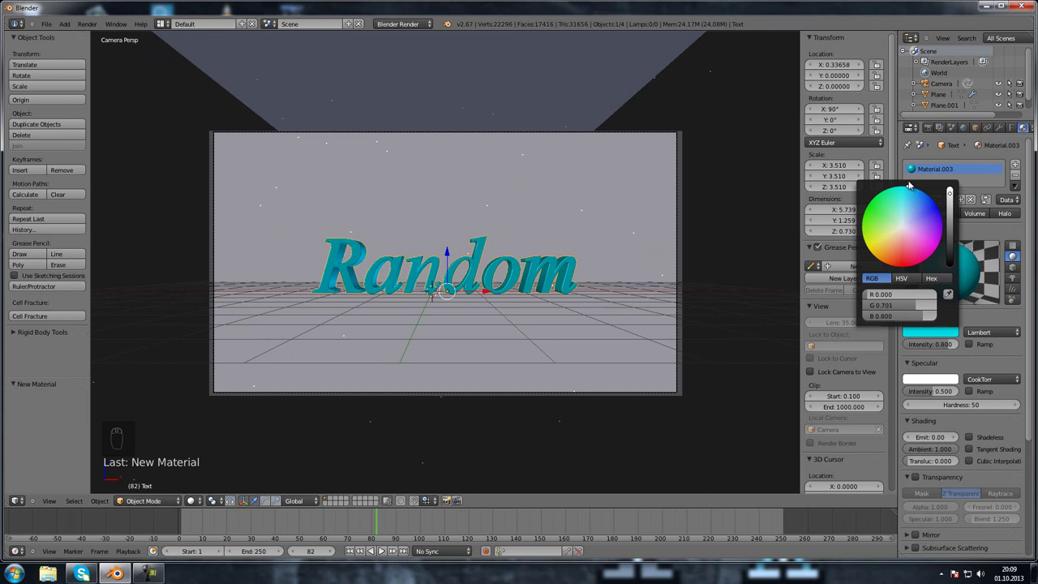
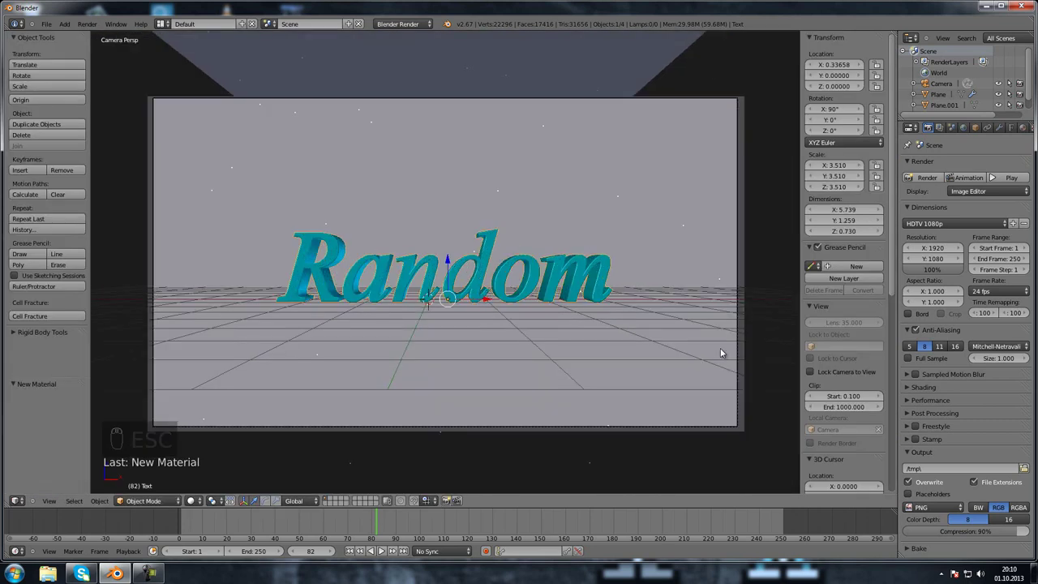
# - Tilt the text about 11° on Y, lean it back on X, and lower it slightly on Z
pyautogui.press('r')
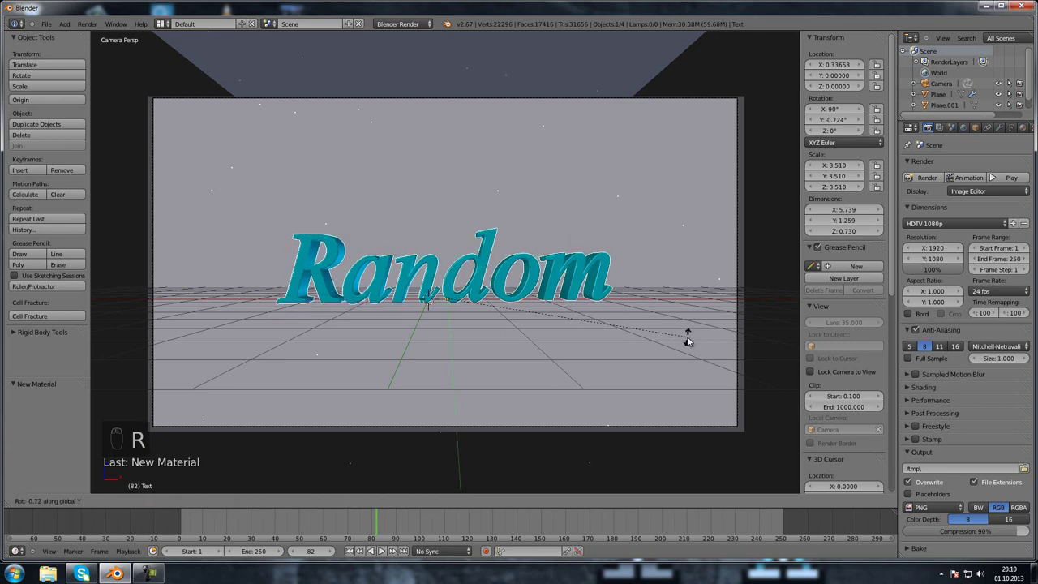
pyautogui.moveTo(676, 294); pyautogui.dragTo(676, 294)
pyautogui.press('r')
pyautogui.moveTo(662, 268); pyautogui.dragTo(657, 263)
pyautogui.press('g')
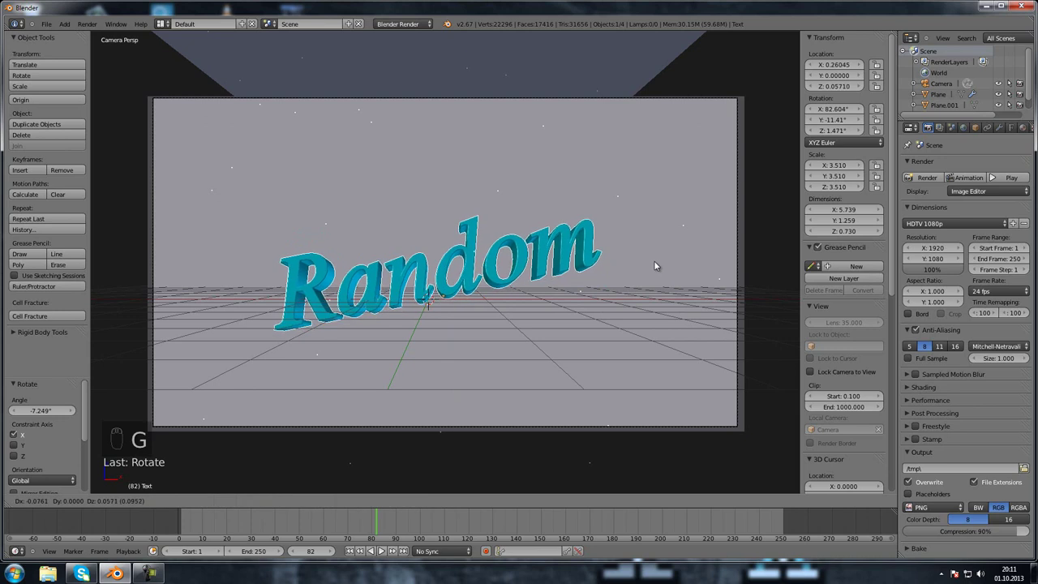
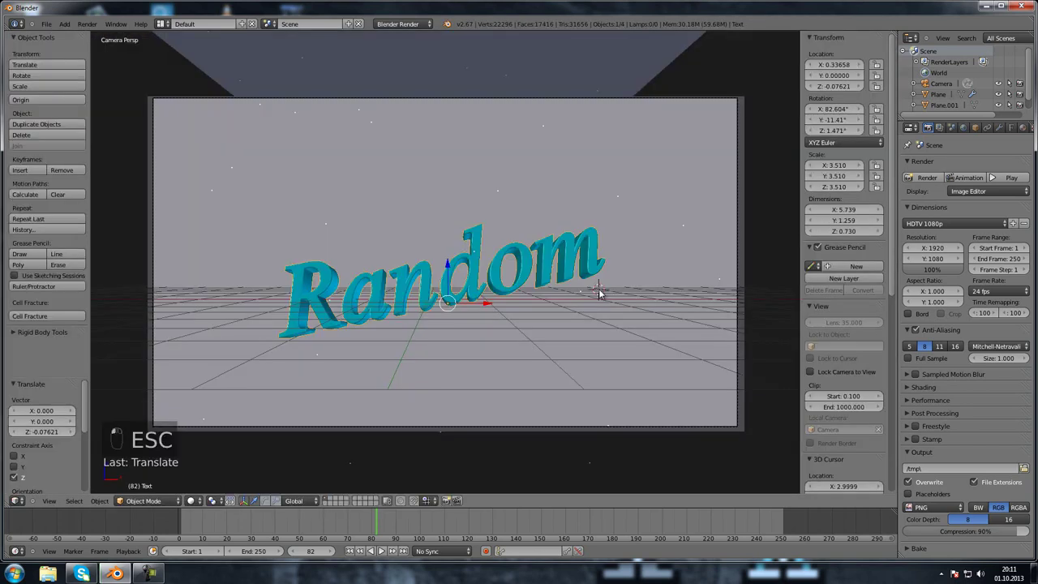
# - Orbit the scene to inspect the text and set the Output format to AVI Raw
pyautogui.click(588, 300)
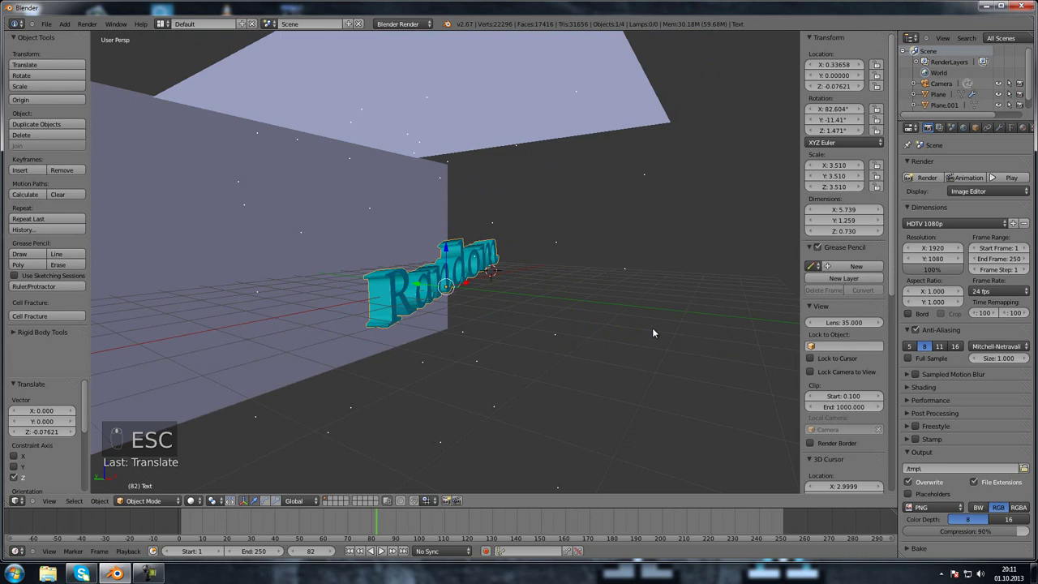
pyautogui.moveTo(373, 524); pyautogui.dragTo(981, 190)
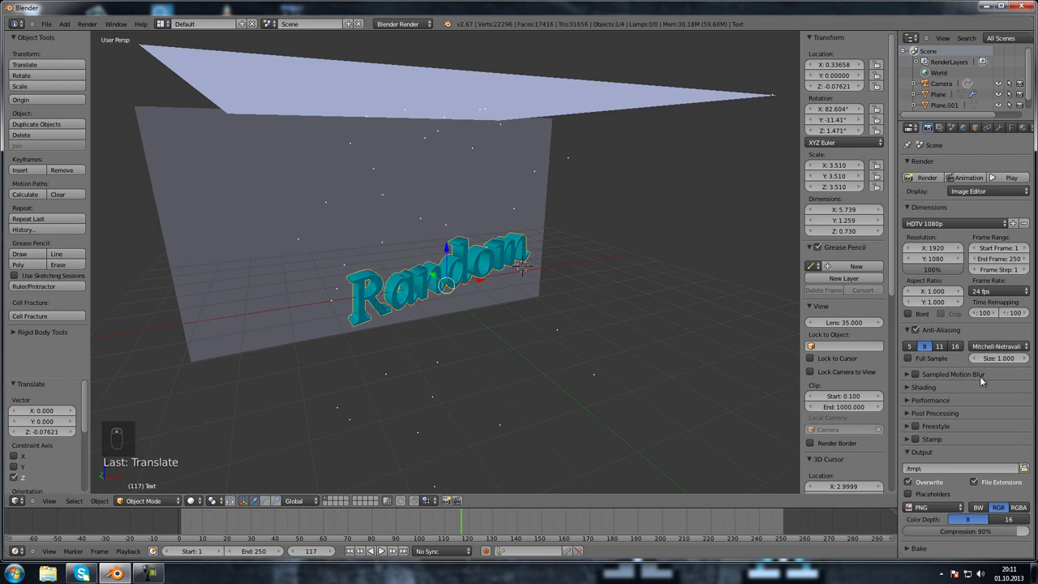
pyautogui.moveTo(931, 508); pyautogui.dragTo(560, 394)
# - Return to camera view and play back the falling-snow animation with Alt+A
pyautogui.press('KP_0')
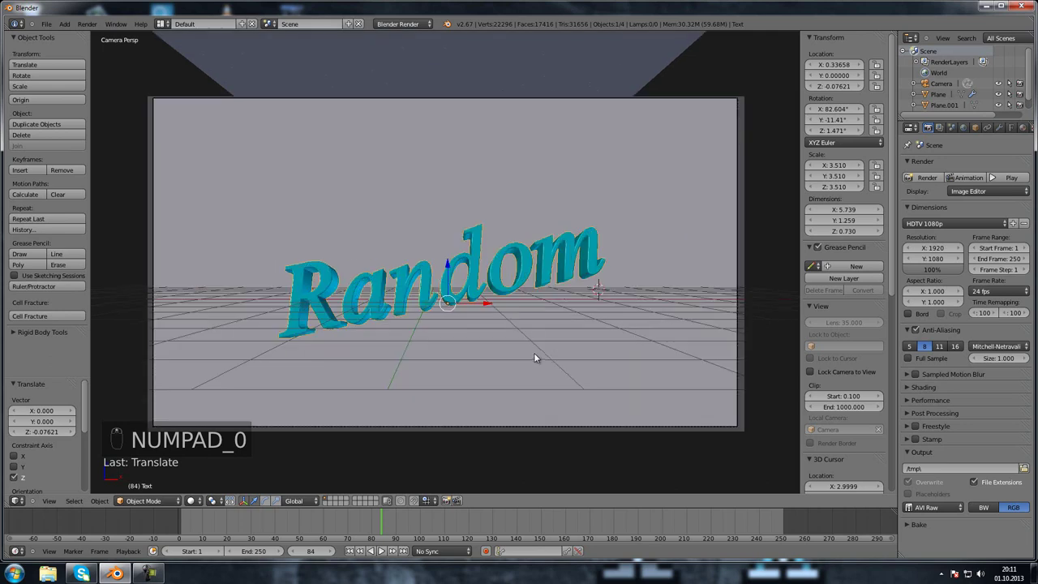
pyautogui.press('alt+a')
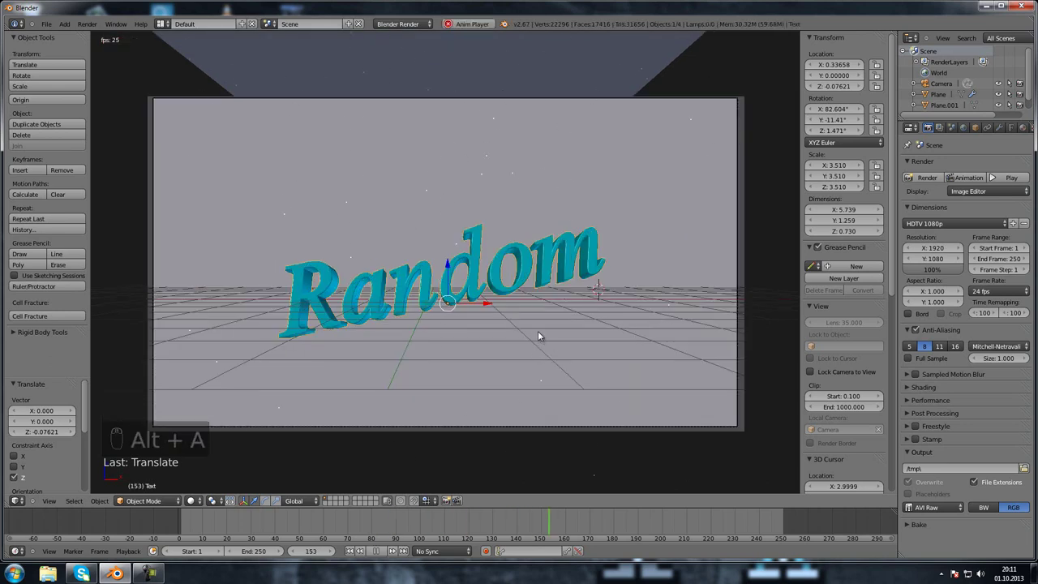
pyautogui.press('alt+a')
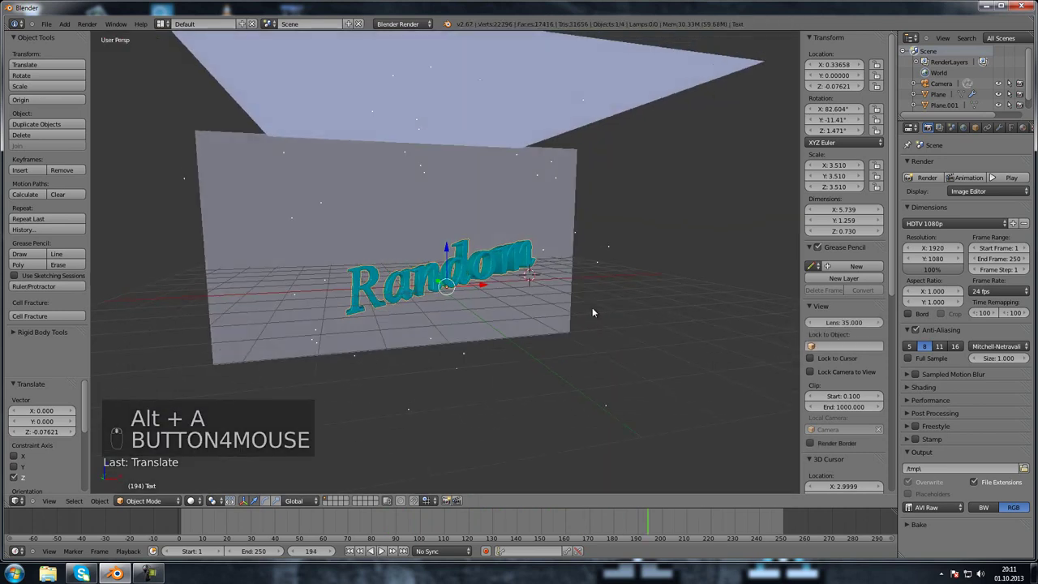